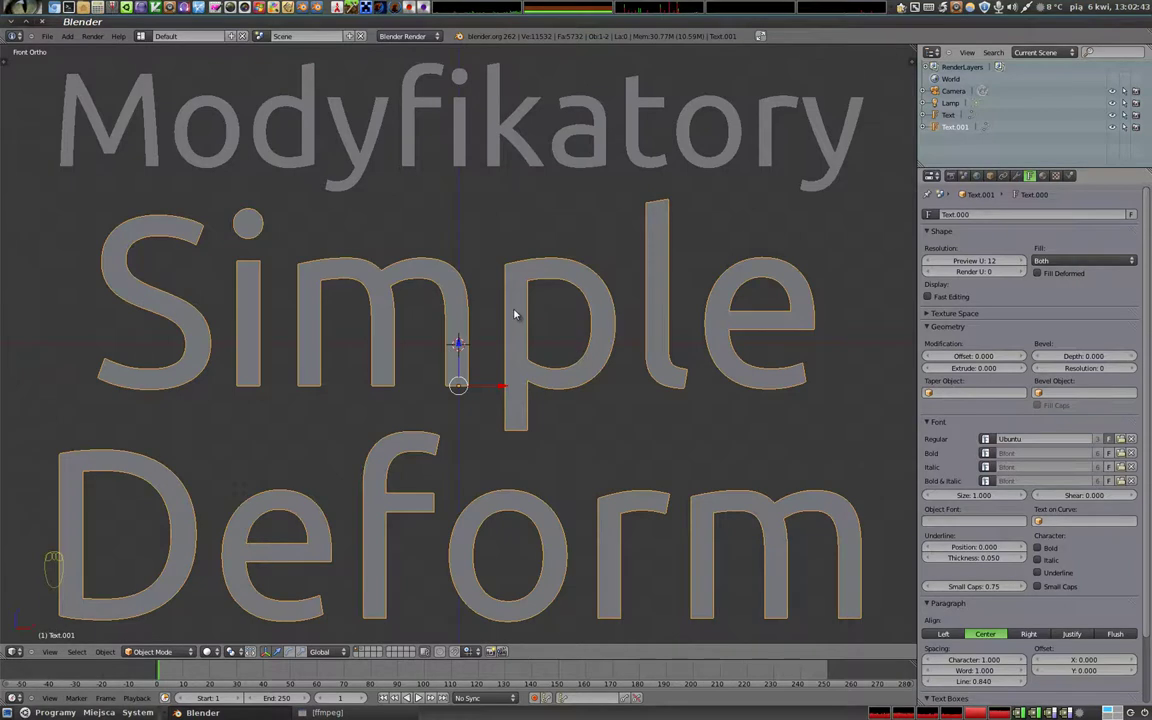
Delete both title text objects and add a new cube at the scene centre
{"action": "key", "text": "x"}
{"action": "key", "text": "x"}
{"action": "right_click", "coordinate": [526, 143]}
{"action": "key", "text": "x"}
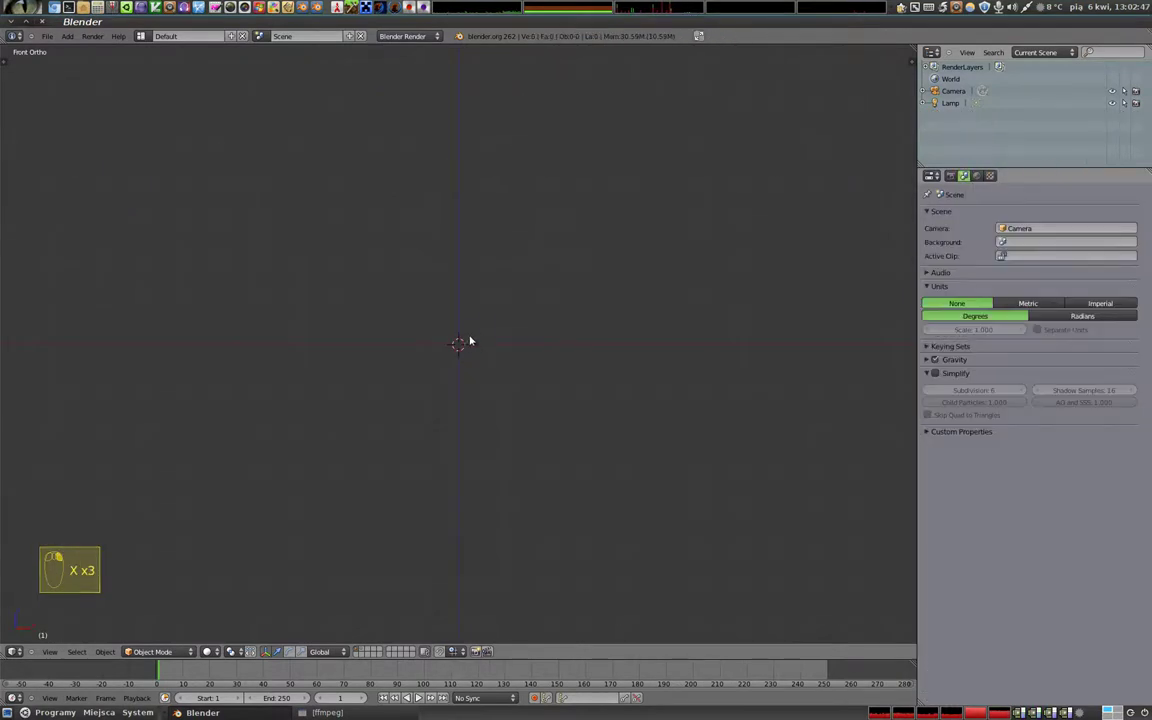
{"action": "key", "text": "shift+a"}
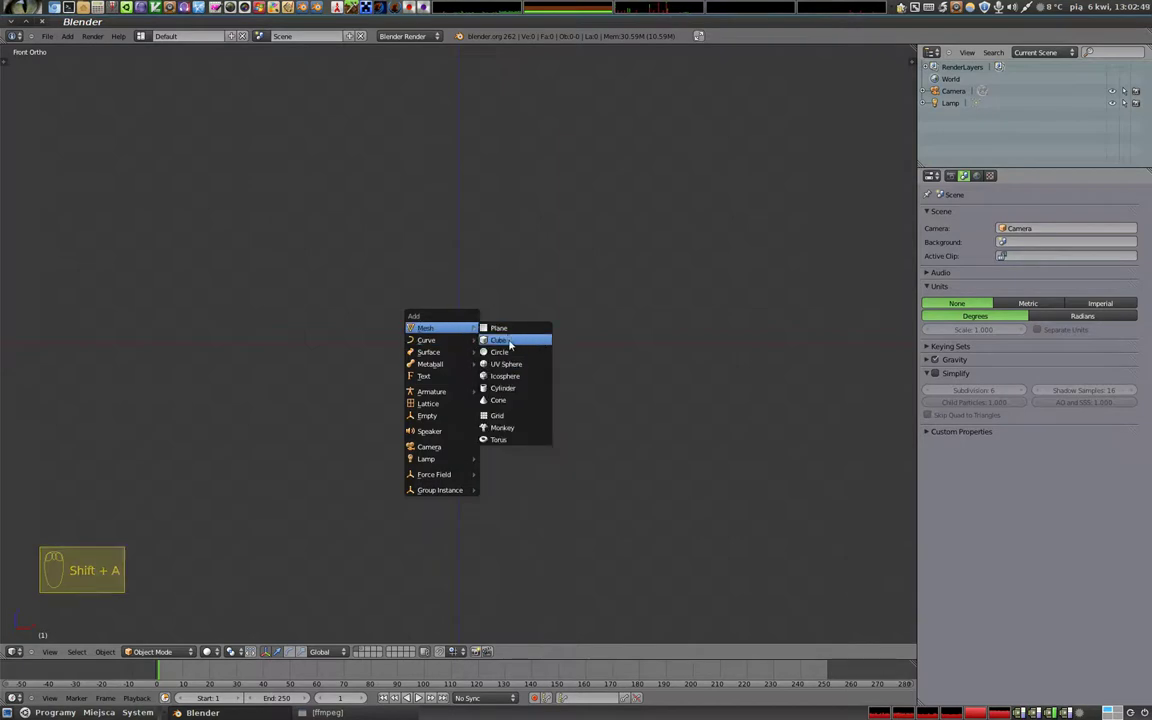
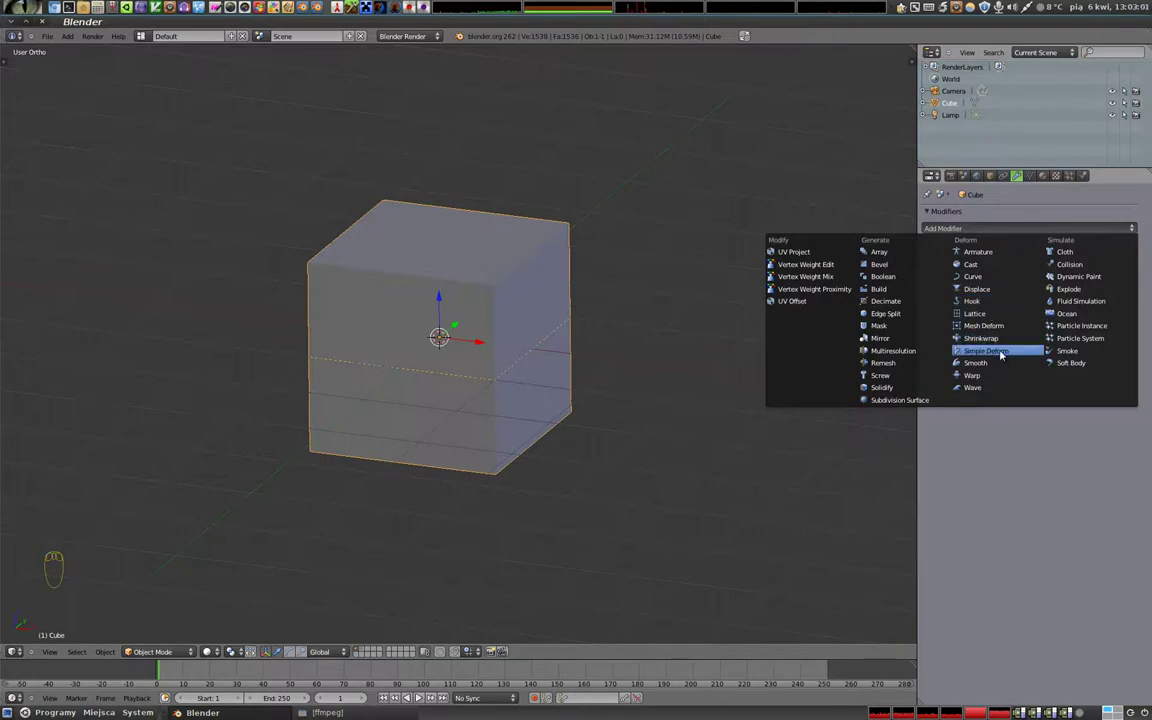
Add a Simple Deform modifier in Twist mode and raise its factor to spiral the cube
{"action": "left_click_drag", "start_coordinate": [500, 344], "coordinate": [977, 329]}
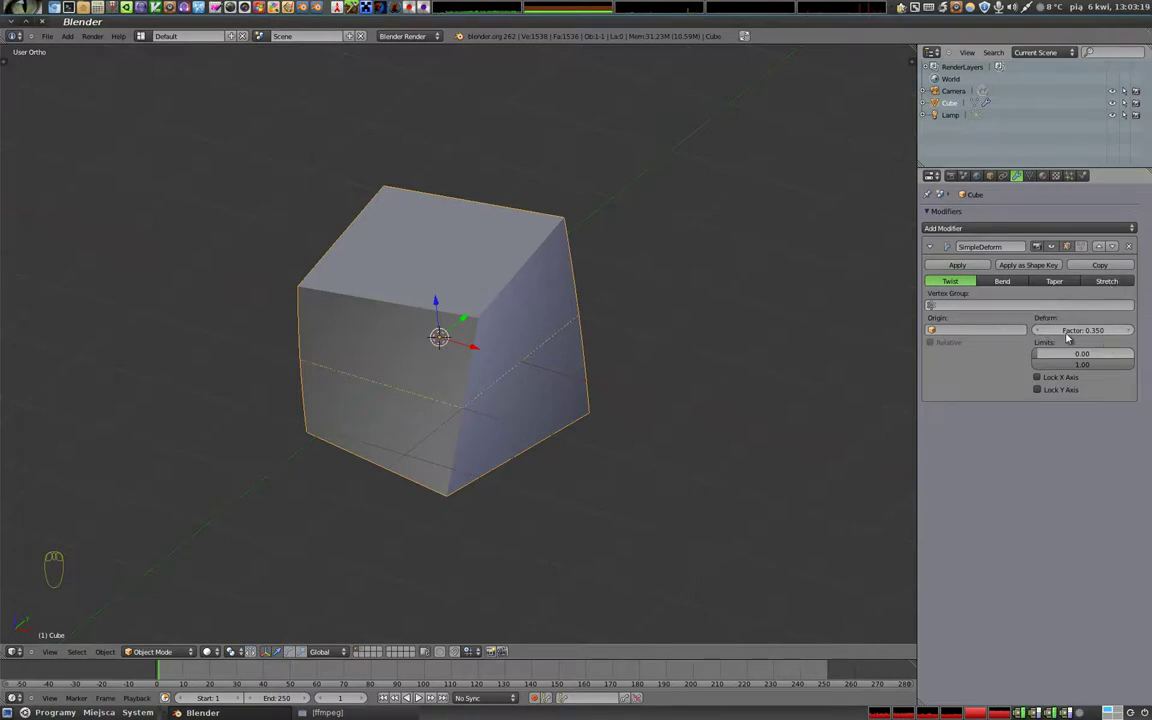
{"action": "left_click", "coordinate": [1092, 333]}
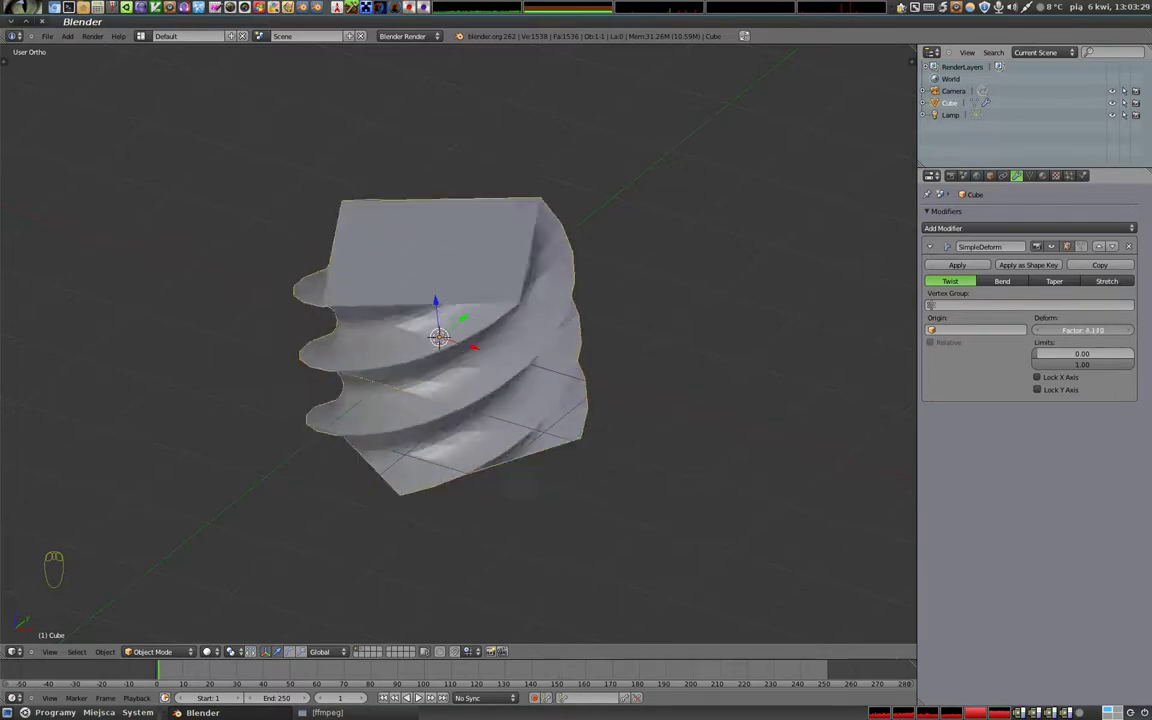
Switch the deform to Bend and try positive and negative bend factors on the cube
{"action": "left_click", "coordinate": [1100, 332]}
{"action": "left_click_drag", "start_coordinate": [991, 290], "coordinate": [391, 507]}
{"action": "left_click_drag", "start_coordinate": [342, 265], "coordinate": [1082, 333]}
{"action": "left_click", "coordinate": [1082, 333]}
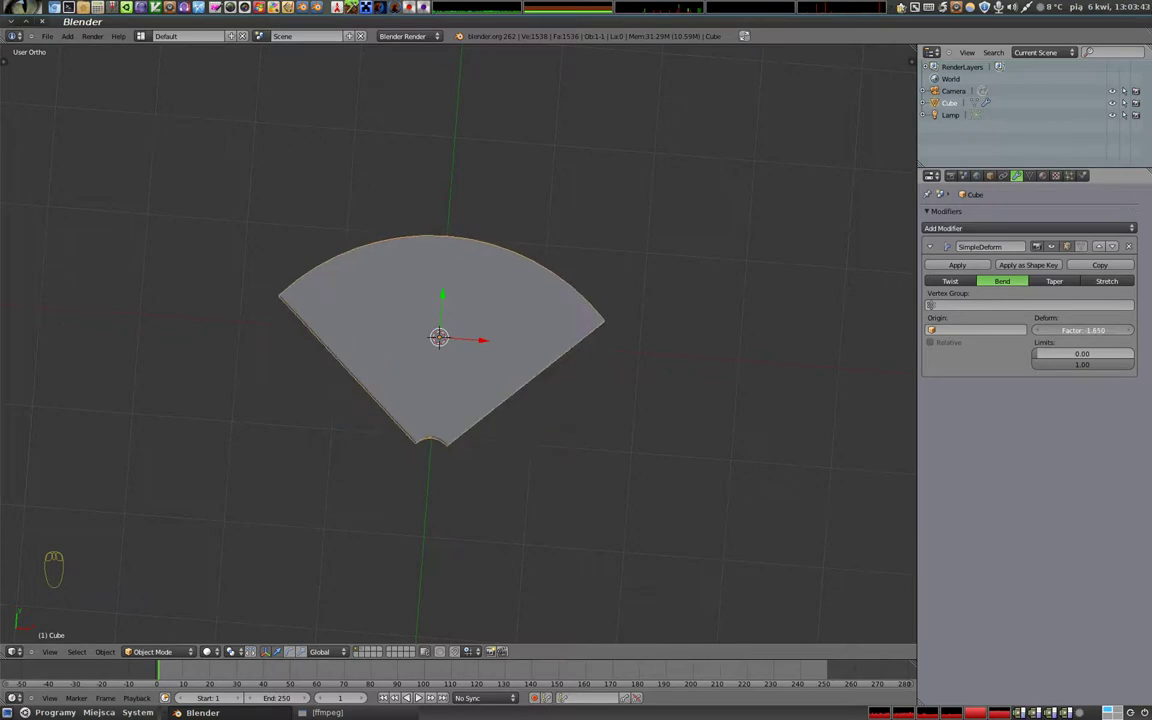
{"action": "left_click_drag", "start_coordinate": [491, 405], "coordinate": [1060, 282]}
Switch to Taper, vary its factor, then to Stretch to squash the cube flat
{"action": "left_click", "coordinate": [1060, 282]}
{"action": "left_click_drag", "start_coordinate": [401, 337], "coordinate": [549, 439]}
{"action": "left_click", "coordinate": [1100, 330]}
{"action": "left_click_drag", "start_coordinate": [419, 330], "coordinate": [1045, 323]}
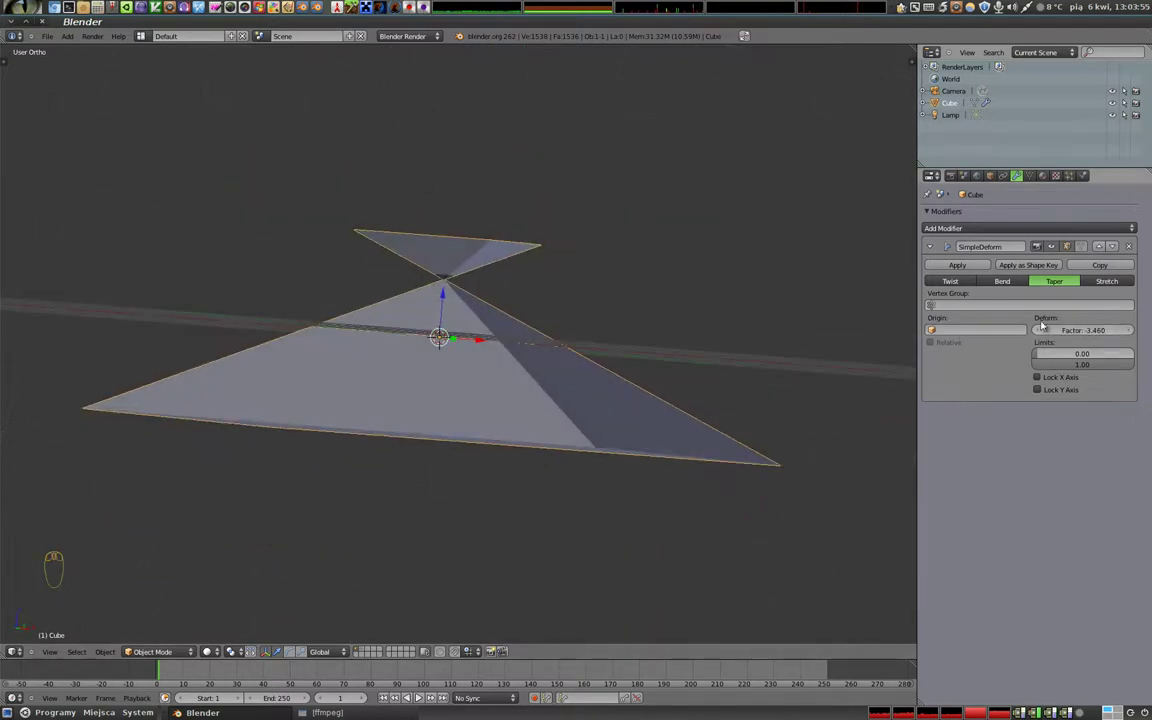
{"action": "left_click", "coordinate": [1096, 333]}
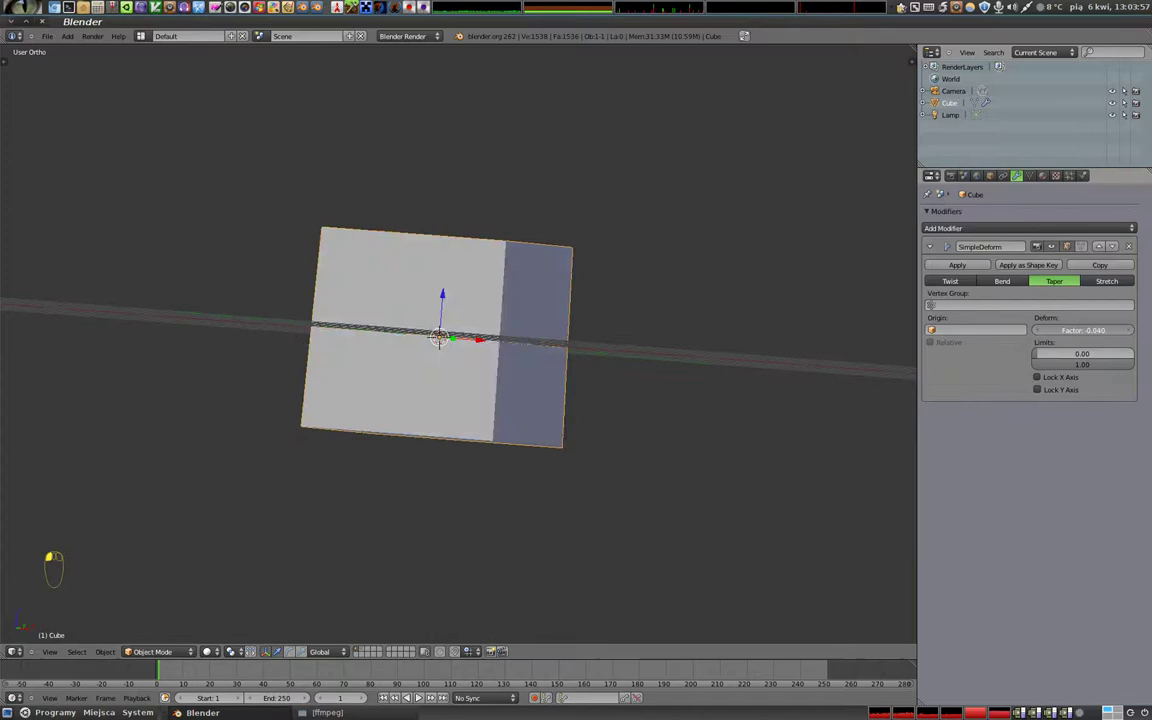
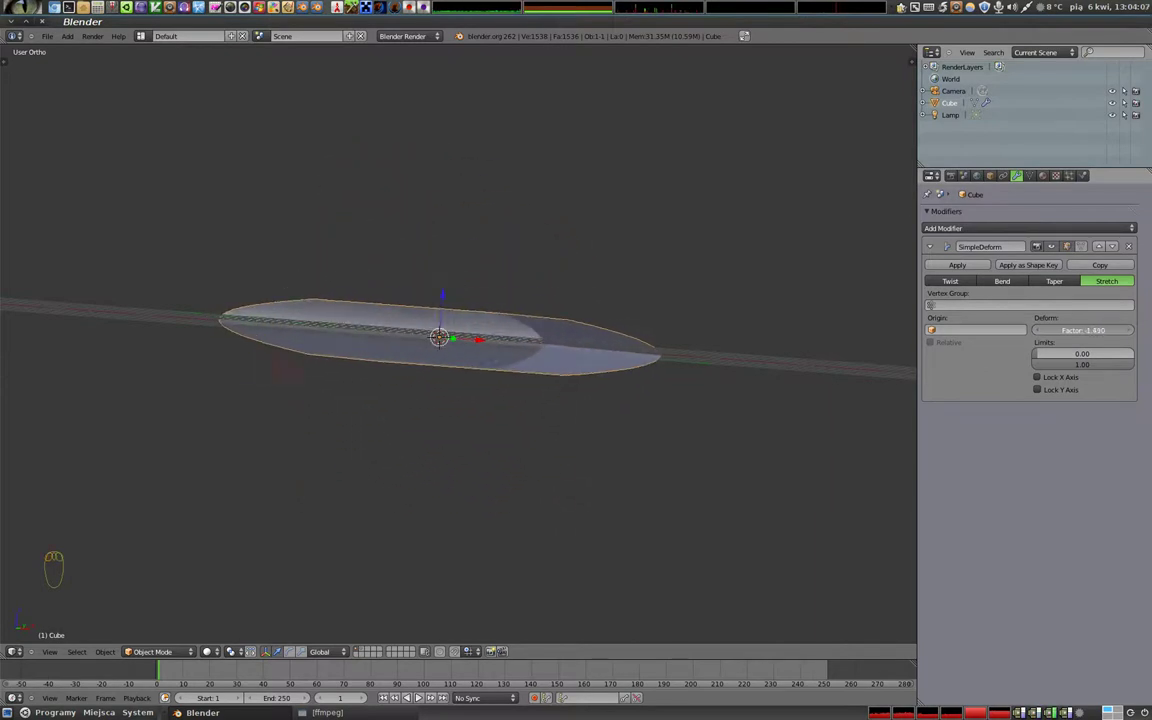
Set the Stretch factor to 1.32 to pinch the cube's waist and duplicate the modifier
{"action": "left_click_drag", "start_coordinate": [388, 242], "coordinate": [1081, 332]}
{"action": "left_click", "coordinate": [1081, 332]}
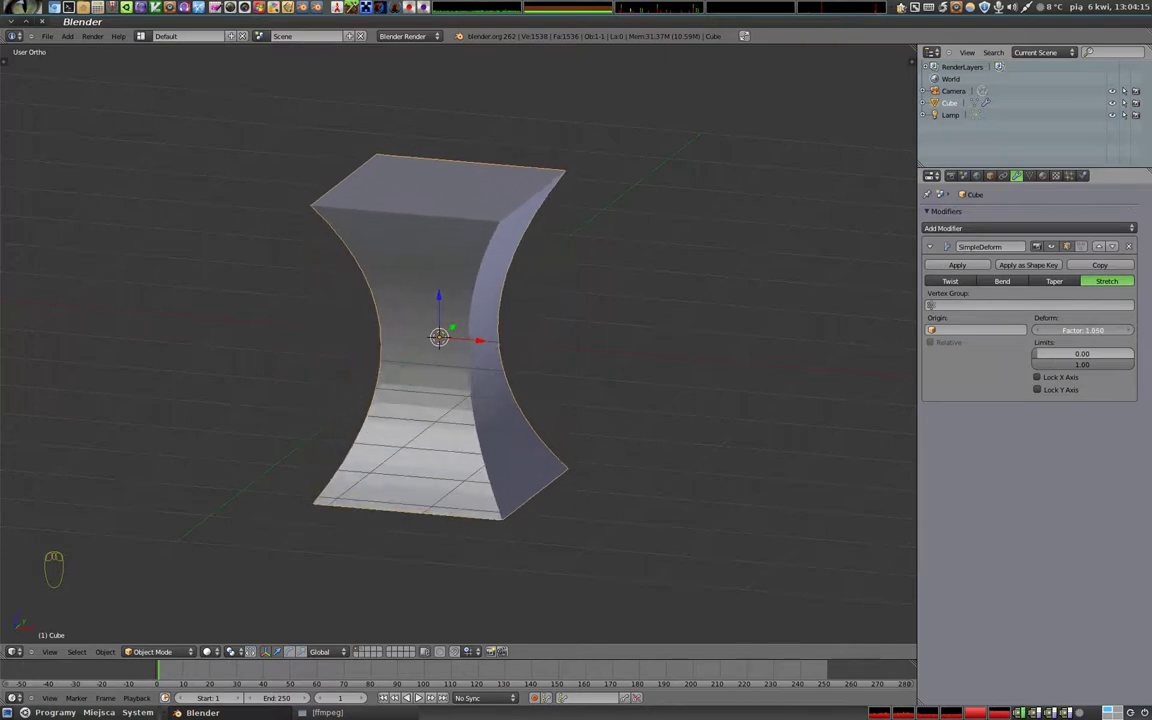
{"action": "left_click_drag", "start_coordinate": [388, 352], "coordinate": [944, 275]}
{"action": "left_click", "coordinate": [1113, 273]}
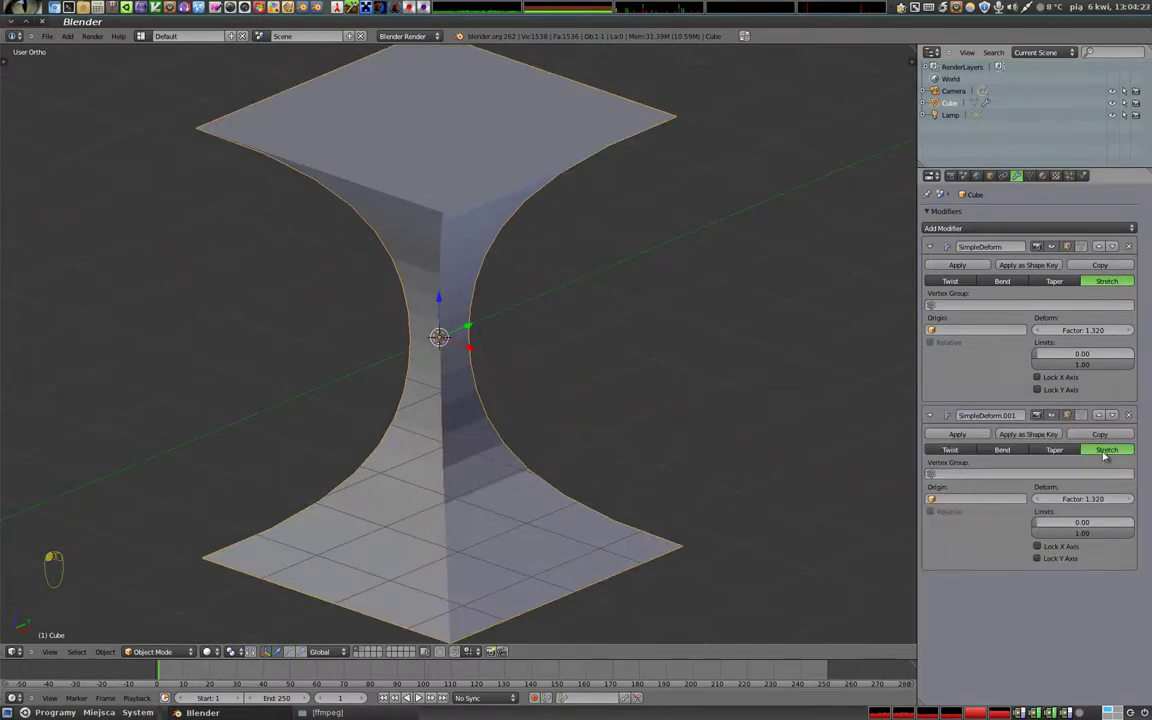
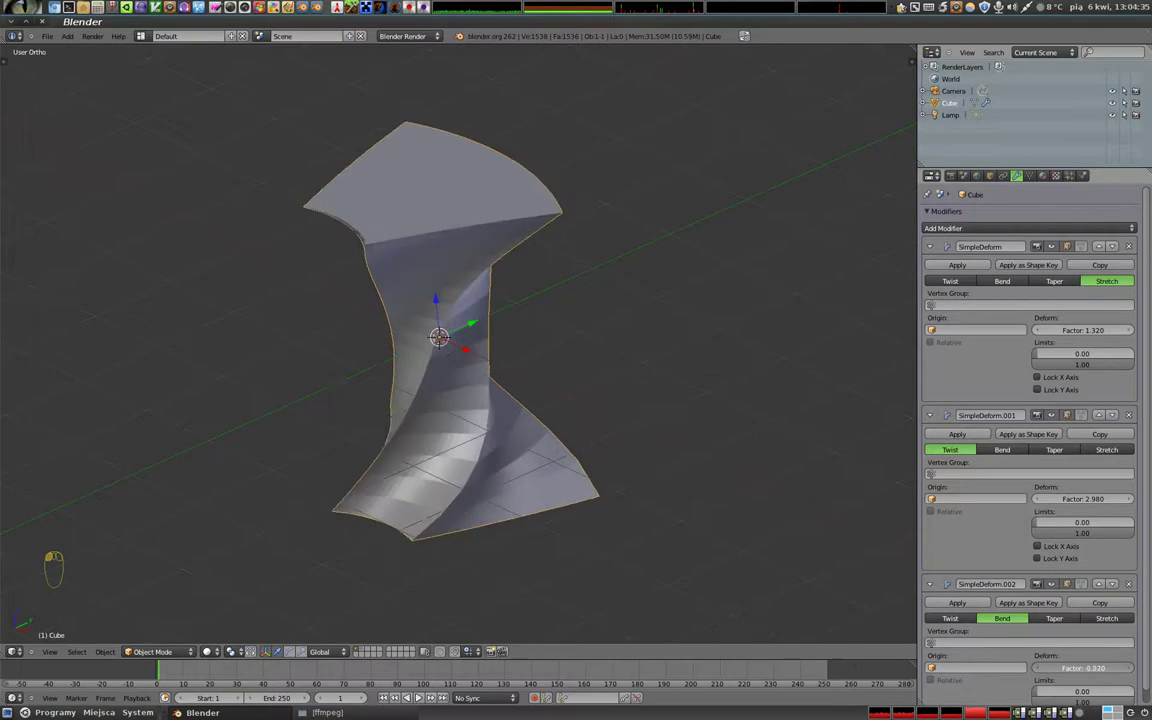
Remove the extra modifiers, enter edit mode in front wireframe view with nothing selected
{"action": "left_click_drag", "start_coordinate": [529, 415], "coordinate": [431, 358]}
{"action": "key", "text": "Tab"}
{"action": "key", "text": "Tab"}
{"action": "left_click_drag", "start_coordinate": [555, 472], "coordinate": [517, 258]}
{"action": "key", "text": "z"}
{"action": "key", "text": "z"}
Box-select the top row of the cube's subdivided vertices
{"action": "left_click_drag", "start_coordinate": [430, 392], "coordinate": [778, 470]}
{"action": "left_click_drag", "start_coordinate": [839, 440], "coordinate": [1129, 588]}
{"action": "left_click_drag", "start_coordinate": [1129, 588], "coordinate": [934, 338]}
{"action": "left_click_drag", "start_coordinate": [455, 352], "coordinate": [973, 306]}
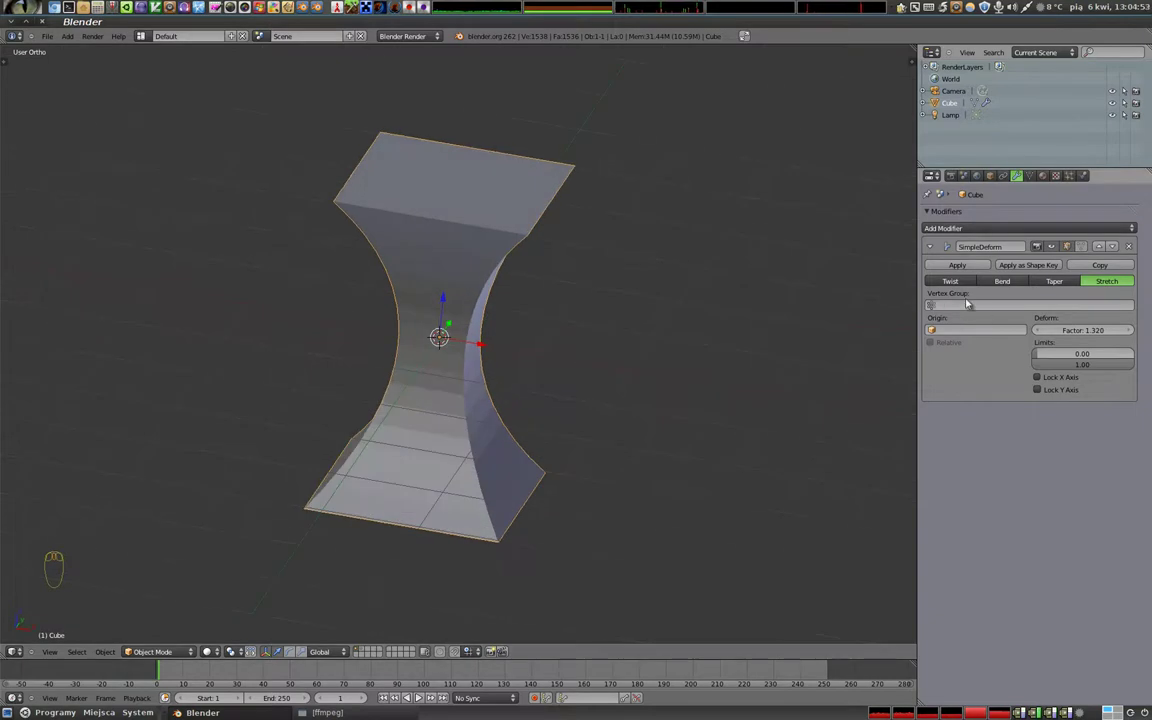
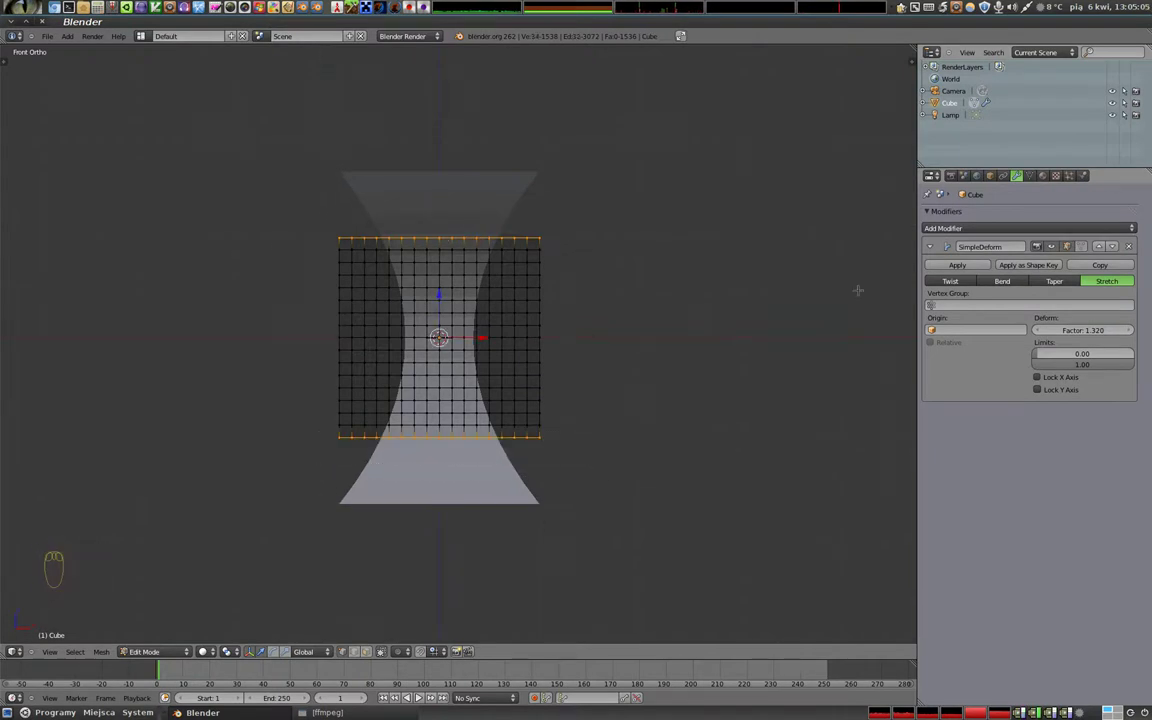
Create a vertex group from the selected rows and set it as the stretch modifier's limit
{"action": "left_click", "coordinate": [1035, 179]}
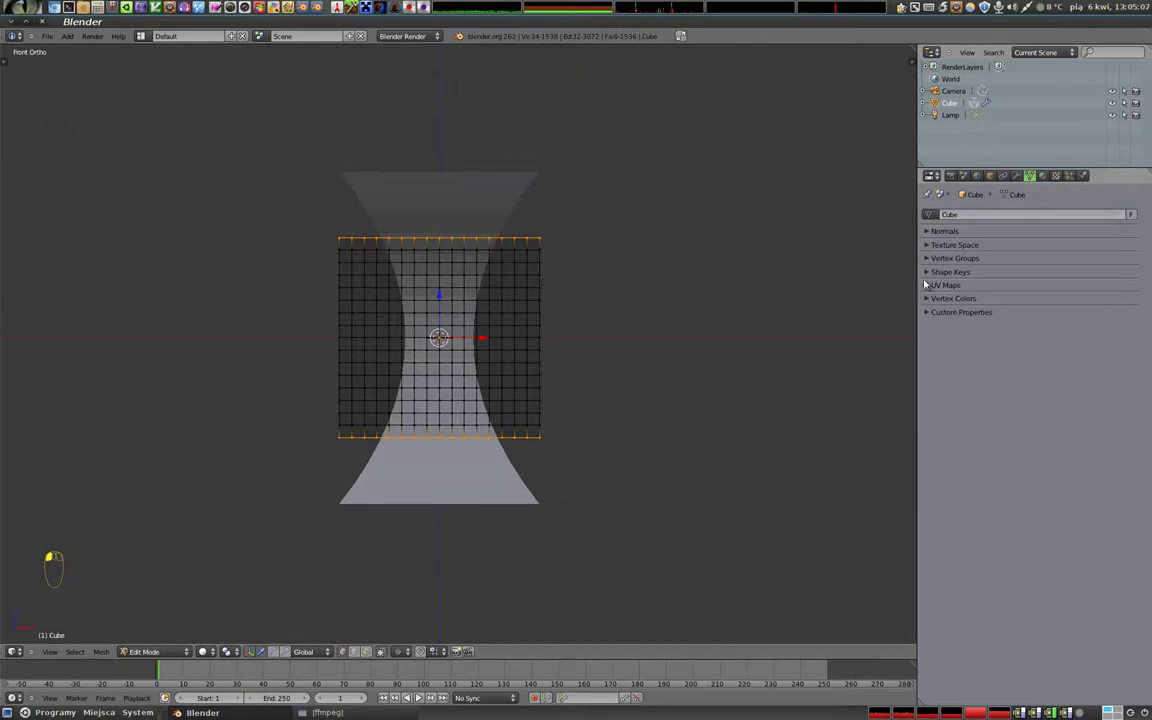
{"action": "left_click_drag", "start_coordinate": [932, 261], "coordinate": [475, 414]}
{"action": "key", "text": "Tab"}
{"action": "right_click", "coordinate": [556, 336]}
{"action": "middle_click", "coordinate": [475, 414]}
{"action": "left_click", "coordinate": [932, 307]}
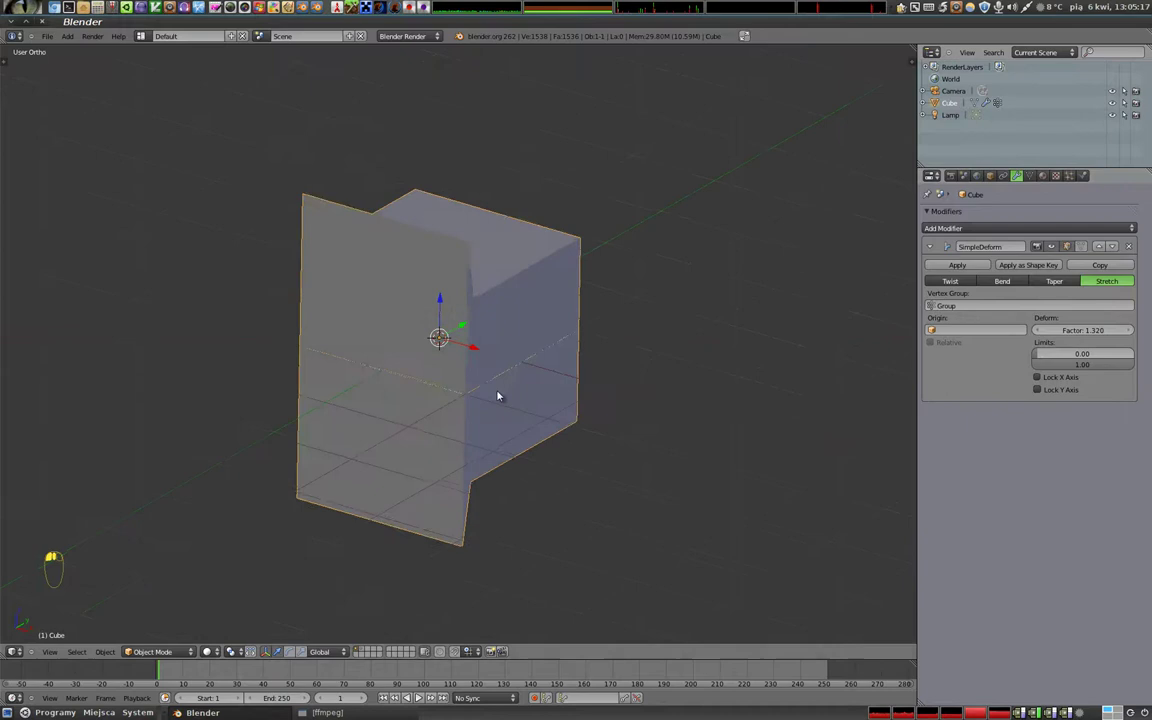
Inspect the limited stretch, then clear the vertex group from the modifier
{"action": "left_click_drag", "start_coordinate": [291, 353], "coordinate": [297, 307]}
{"action": "left_click_drag", "start_coordinate": [366, 328], "coordinate": [517, 362]}
{"action": "left_click_drag", "start_coordinate": [451, 422], "coordinate": [533, 363]}
{"action": "left_click_drag", "start_coordinate": [296, 322], "coordinate": [965, 307]}
{"action": "left_click", "coordinate": [965, 307]}
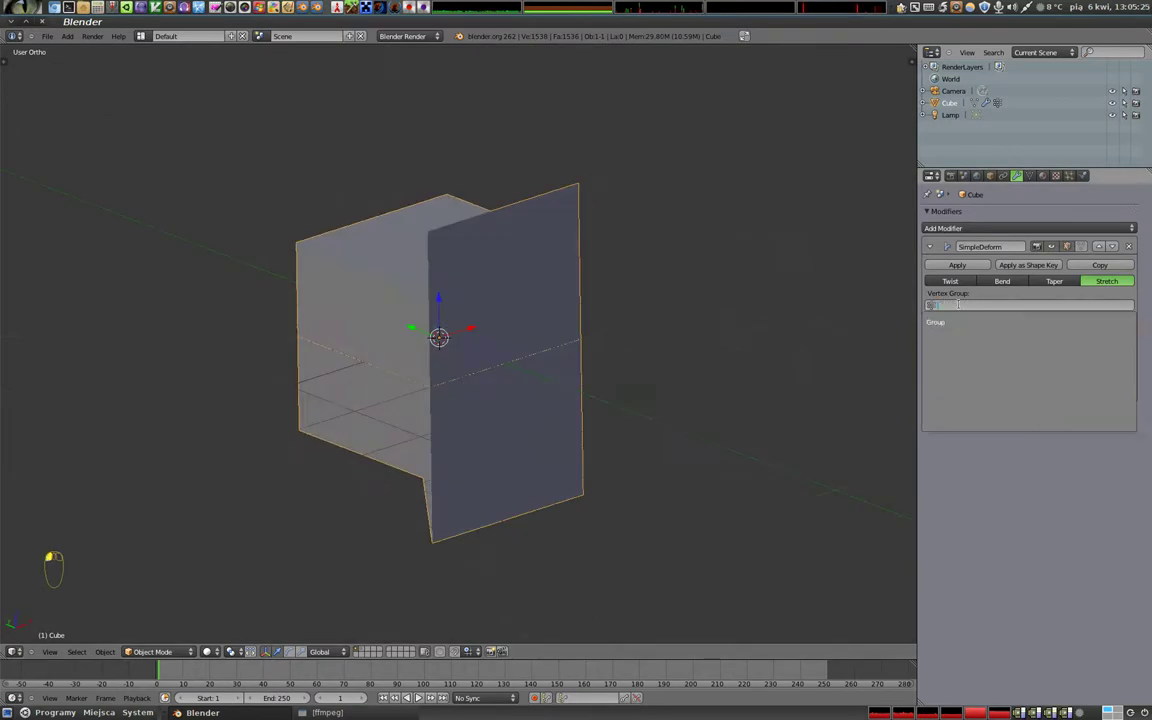
{"action": "left_click_drag", "start_coordinate": [431, 317], "coordinate": [629, 328]}
Add an Empty and set it as the stretch deform's origin, curling the cube into a C
{"action": "key", "text": "shift+a"}
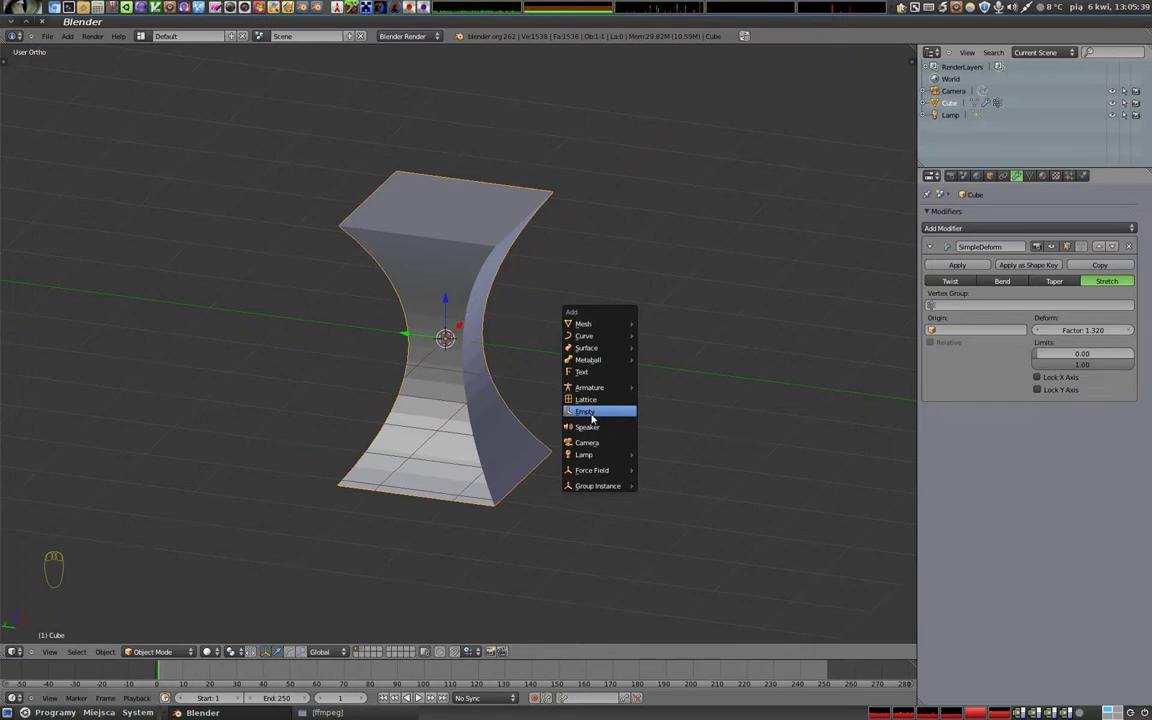
{"action": "left_click", "coordinate": [425, 339]}
{"action": "right_click", "coordinate": [432, 205]}
{"action": "left_click", "coordinate": [939, 334]}
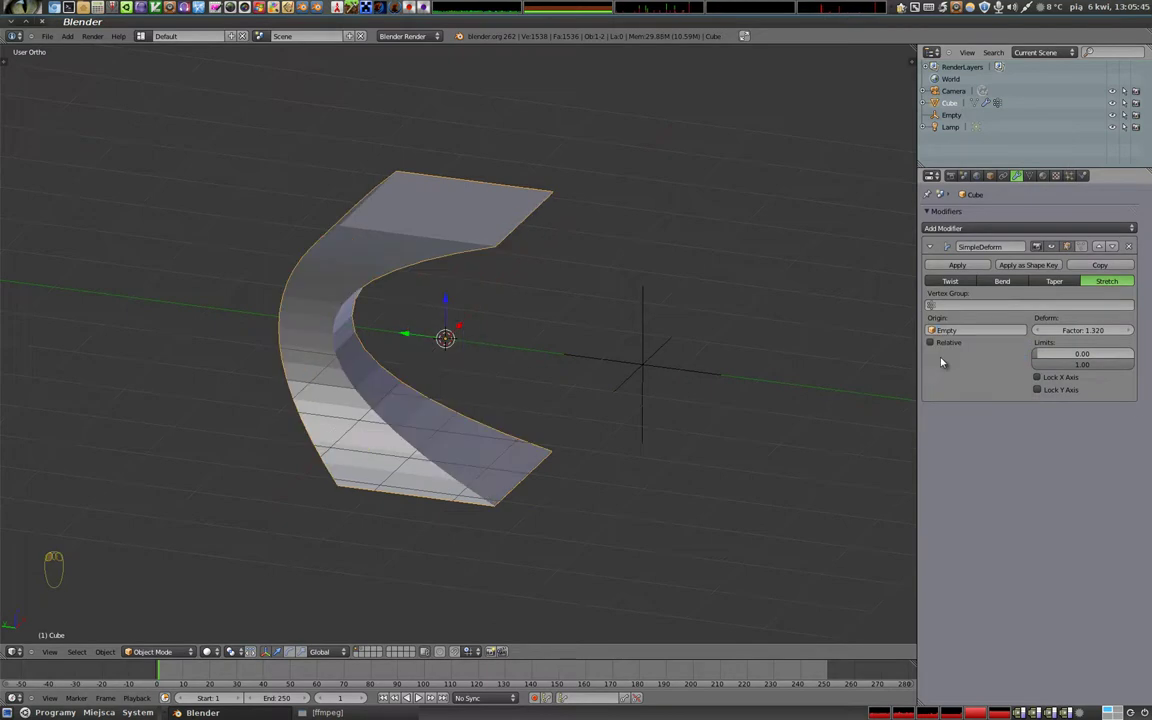
{"action": "left_click_drag", "start_coordinate": [405, 344], "coordinate": [673, 370]}
{"action": "right_click", "coordinate": [673, 370]}
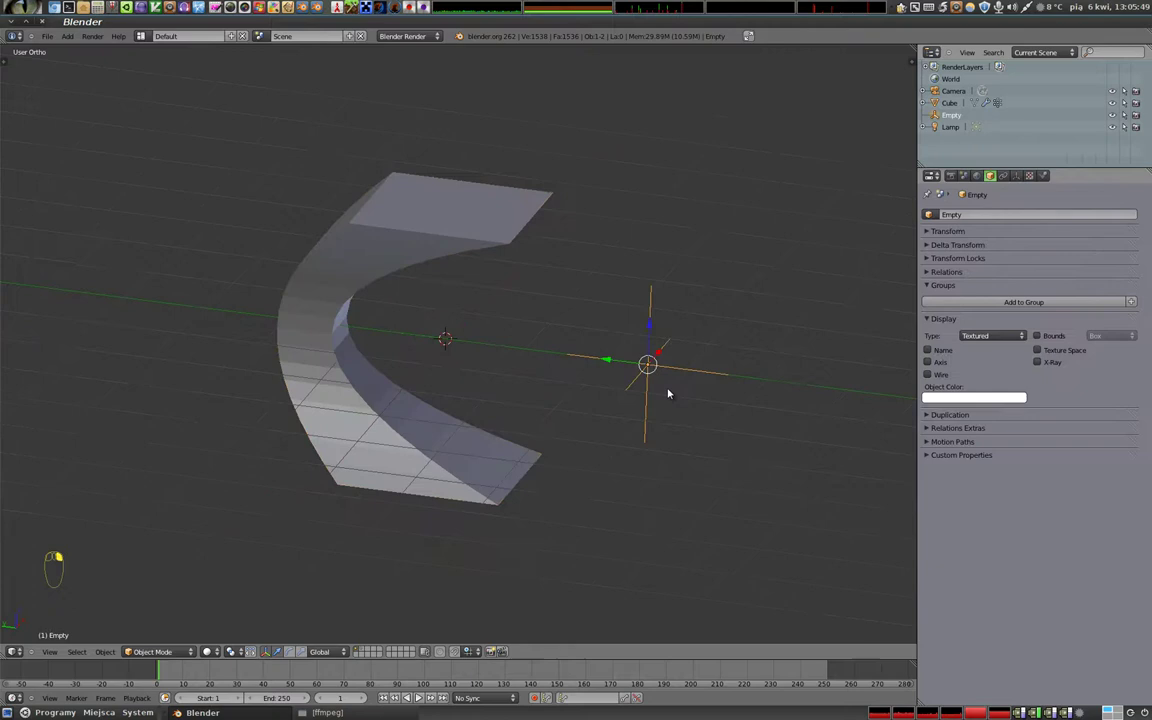
Move and rotate the Empty around the vertical and X axes to reshape the stretched cube
{"action": "left_click_drag", "start_coordinate": [626, 365], "coordinate": [455, 347]}
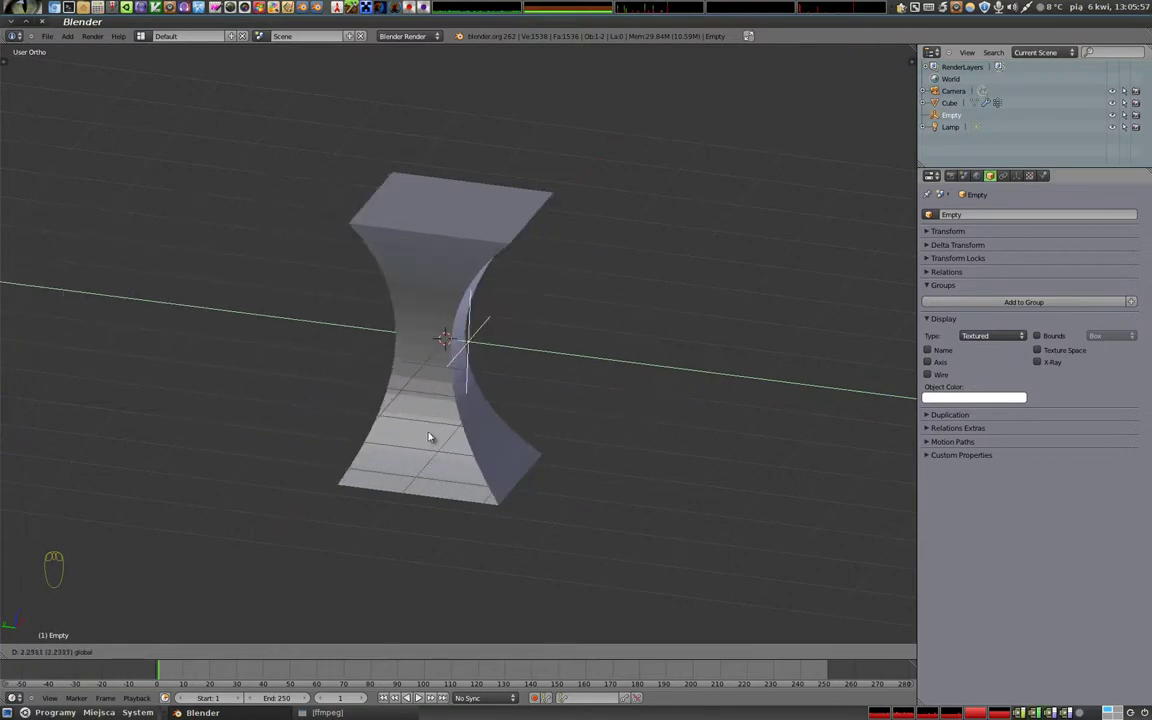
{"action": "key", "text": "r"}
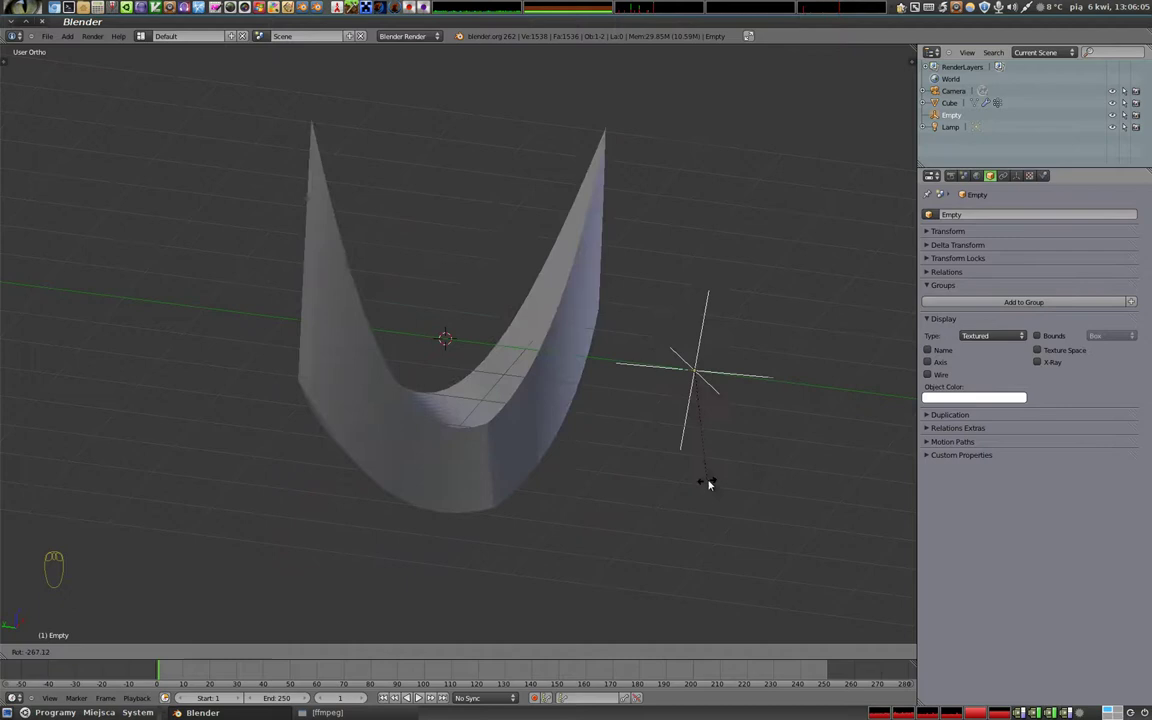
{"action": "right_click", "coordinate": [455, 197]}
{"action": "left_click", "coordinate": [961, 284]}
{"action": "middle_click", "coordinate": [709, 351]}
{"action": "key", "text": "r"}
{"action": "left_click", "coordinate": [734, 358]}
{"action": "right_click", "coordinate": [734, 358]}
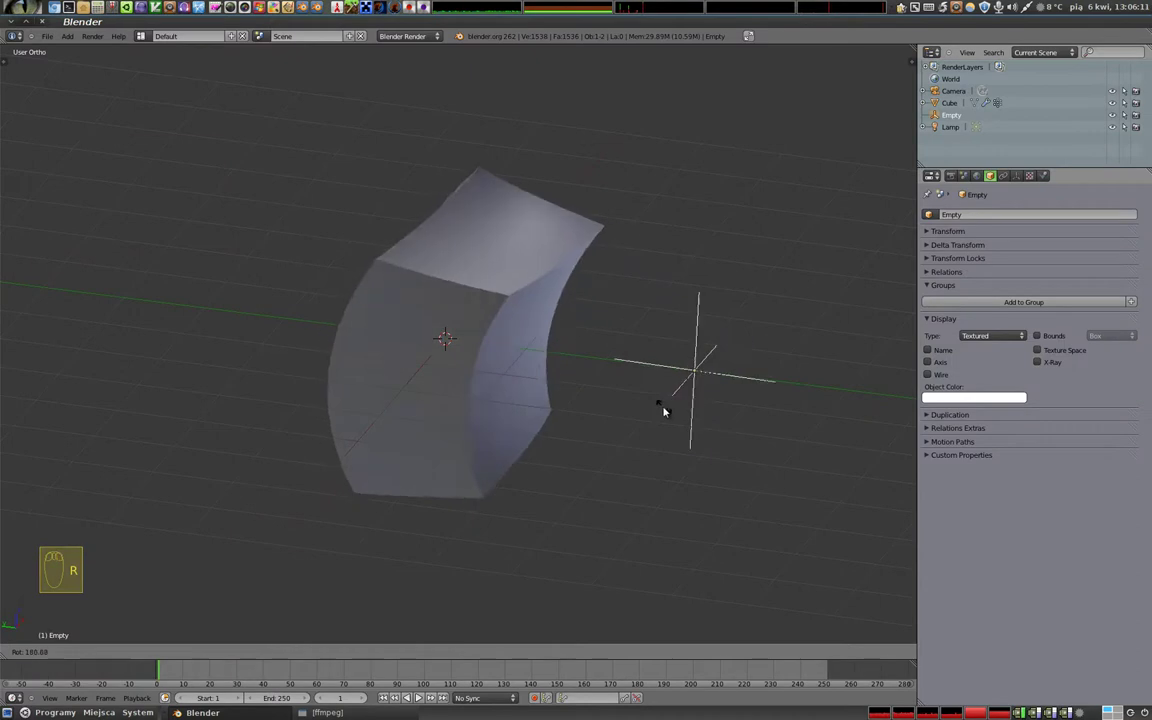
{"action": "key", "text": "r"}
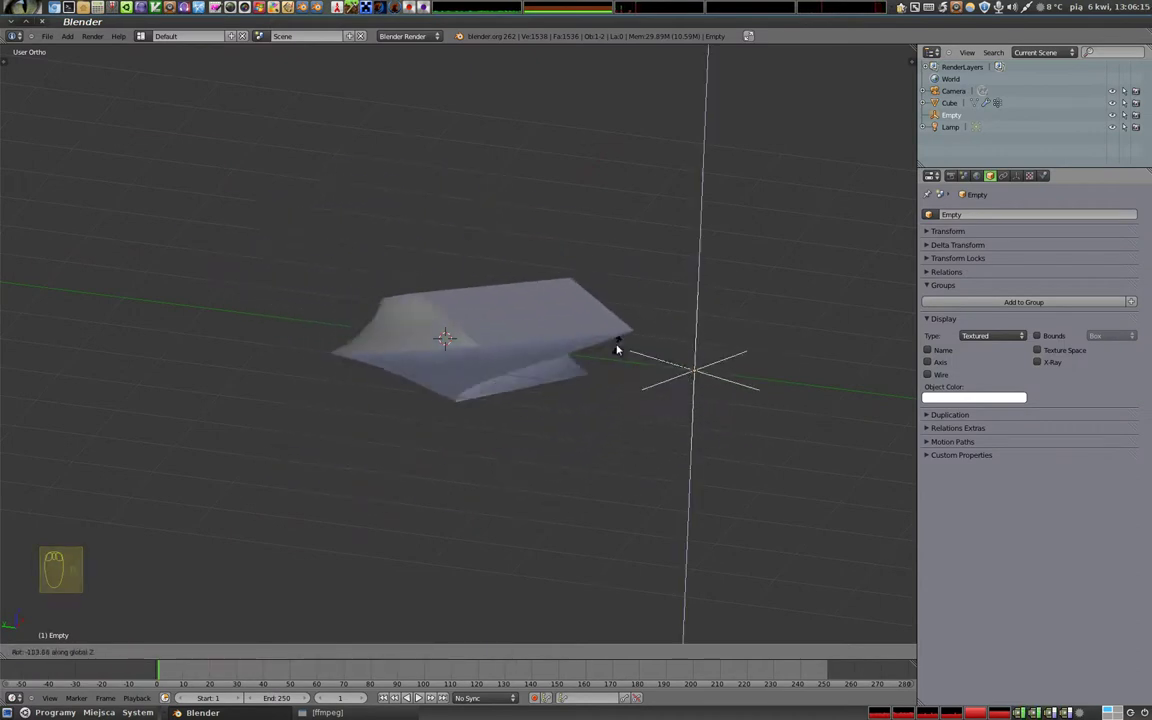
{"action": "key", "text": "r"}
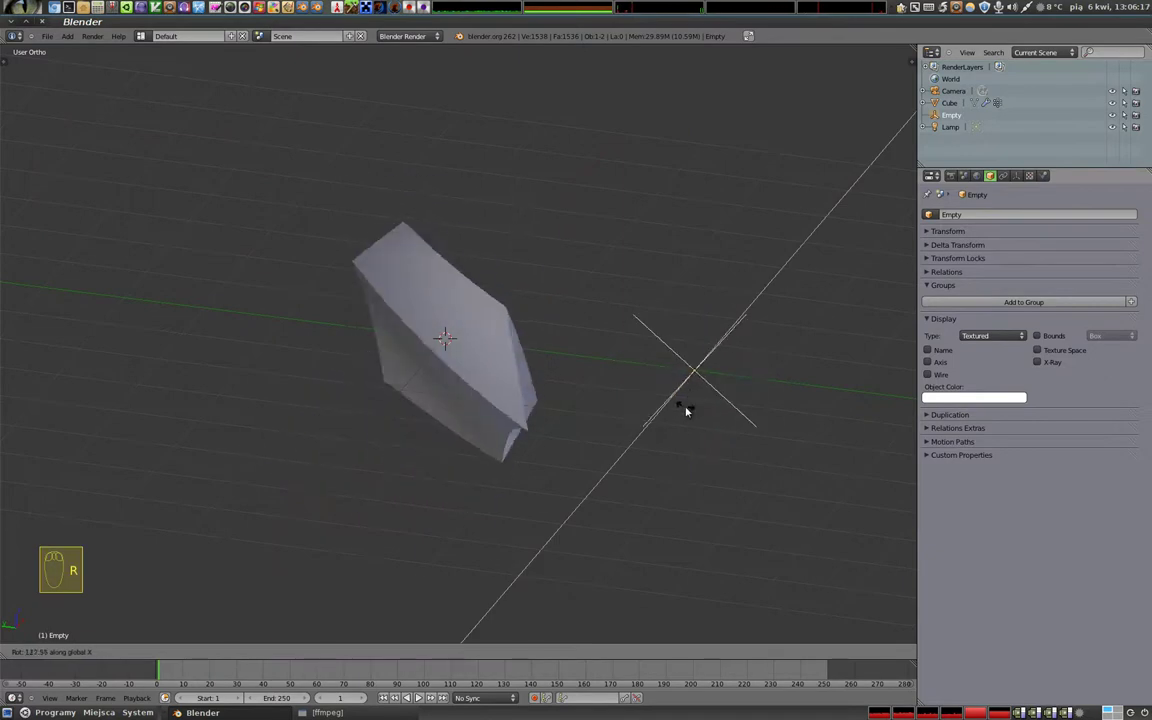
Switch the cube's deform to Bend and reposition the Empty beside it to form an arc
{"action": "right_click", "coordinate": [492, 256]}
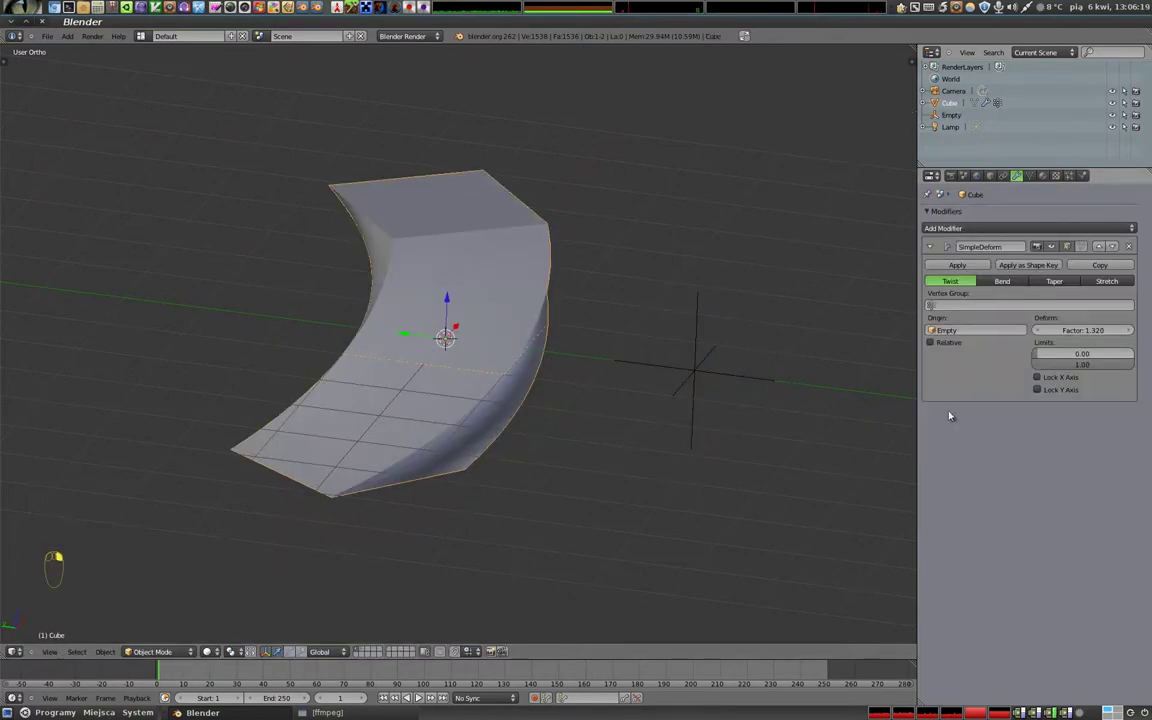
{"action": "left_click", "coordinate": [1008, 285]}
{"action": "right_click", "coordinate": [731, 374]}
{"action": "key", "text": "r"}
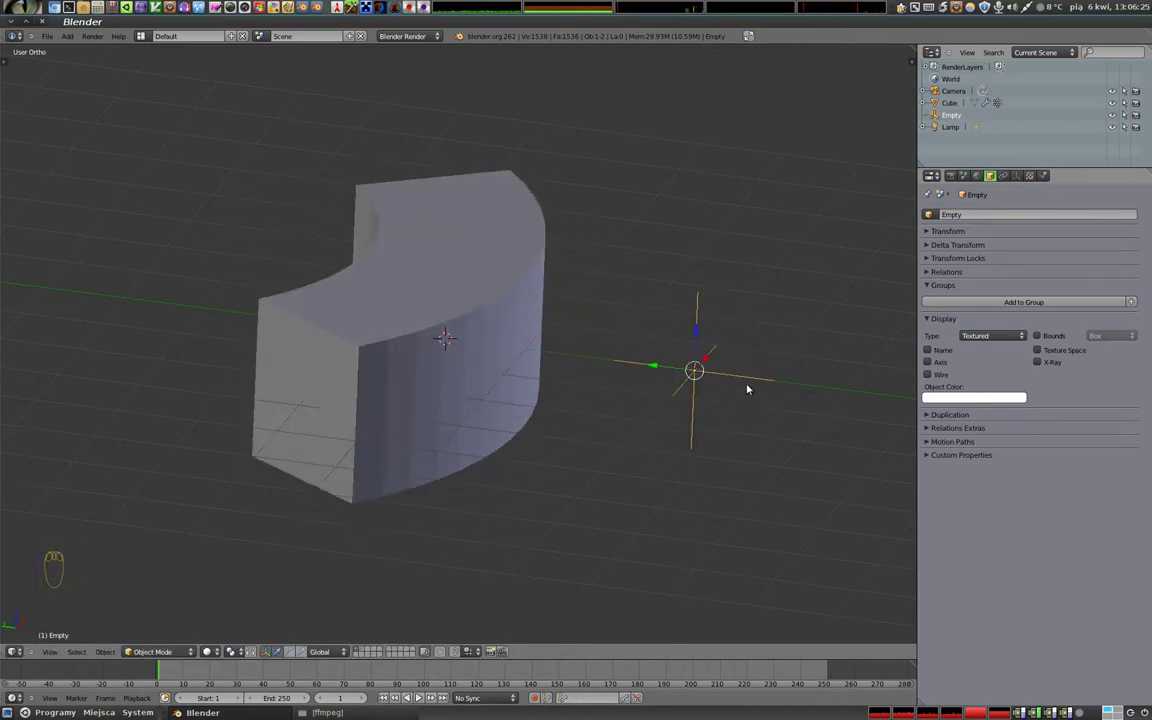
{"action": "left_click", "coordinate": [654, 369]}
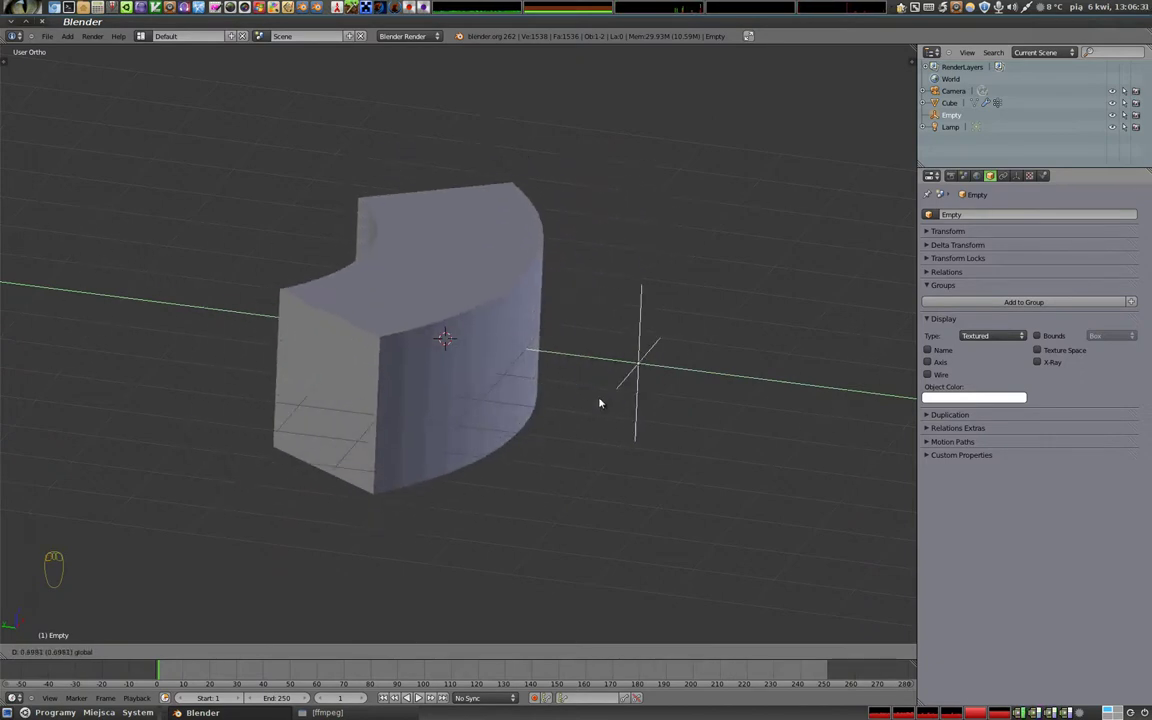
{"action": "left_click_drag", "start_coordinate": [420, 328], "coordinate": [1099, 356]}
{"action": "right_click", "coordinate": [463, 252]}
Switch the Empty-origin deform to Taper and inspect the wedge from several angles
{"action": "left_click", "coordinate": [1115, 283]}
{"action": "left_click_drag", "start_coordinate": [409, 302], "coordinate": [1058, 285]}
{"action": "left_click", "coordinate": [1058, 285]}
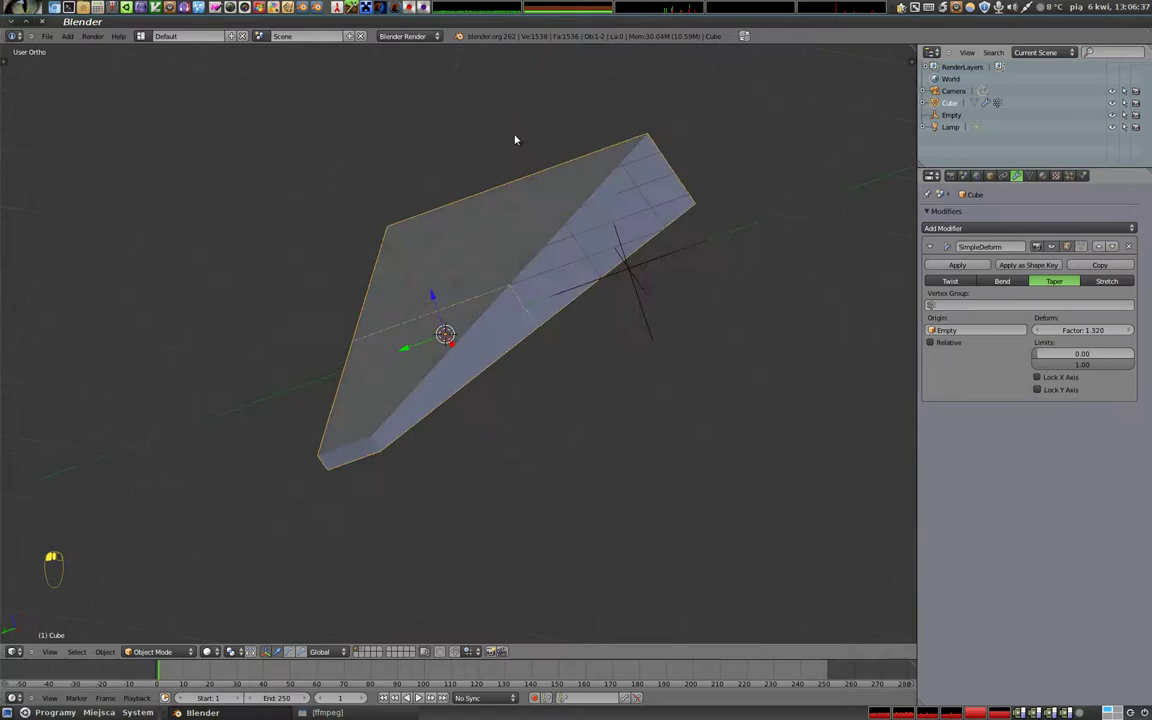
{"action": "middle_click", "coordinate": [560, 208]}
{"action": "left_click_drag", "start_coordinate": [652, 306], "coordinate": [618, 306]}
{"action": "left_click_drag", "start_coordinate": [731, 307], "coordinate": [462, 294]}
{"action": "left_click", "coordinate": [462, 294]}
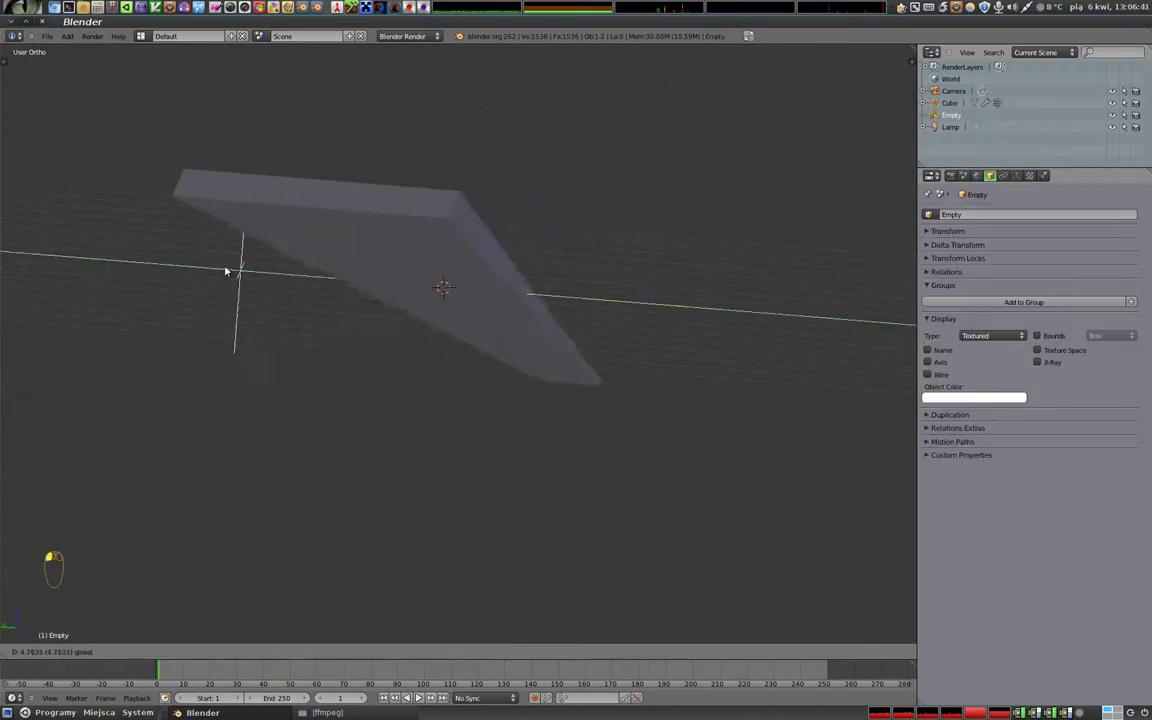
Move the Empty below and beside the cube to reshape the taper, then reselect the cube
{"action": "key", "text": "g"}
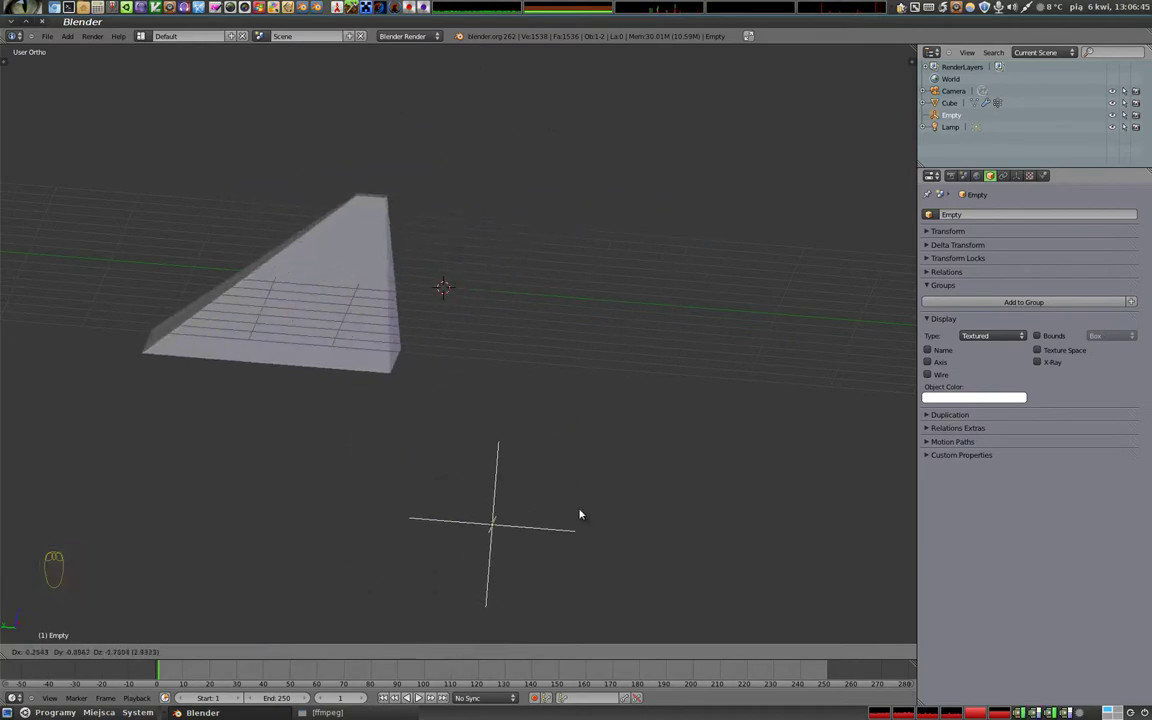
{"action": "left_click_drag", "start_coordinate": [620, 356], "coordinate": [588, 336]}
{"action": "left_click", "coordinate": [418, 282]}
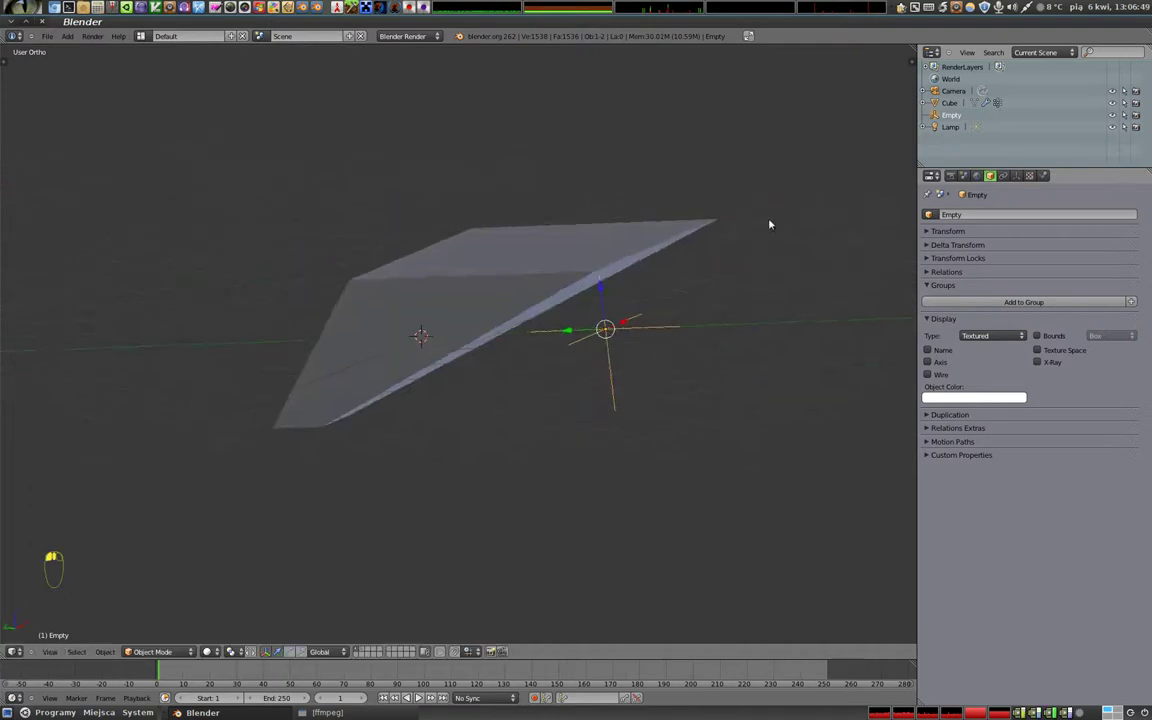
{"action": "right_click", "coordinate": [483, 255]}
{"action": "left_click_drag", "start_coordinate": [483, 255], "coordinate": [639, 291]}
{"action": "right_click", "coordinate": [639, 291]}
{"action": "left_click_drag", "start_coordinate": [484, 200], "coordinate": [1046, 384]}
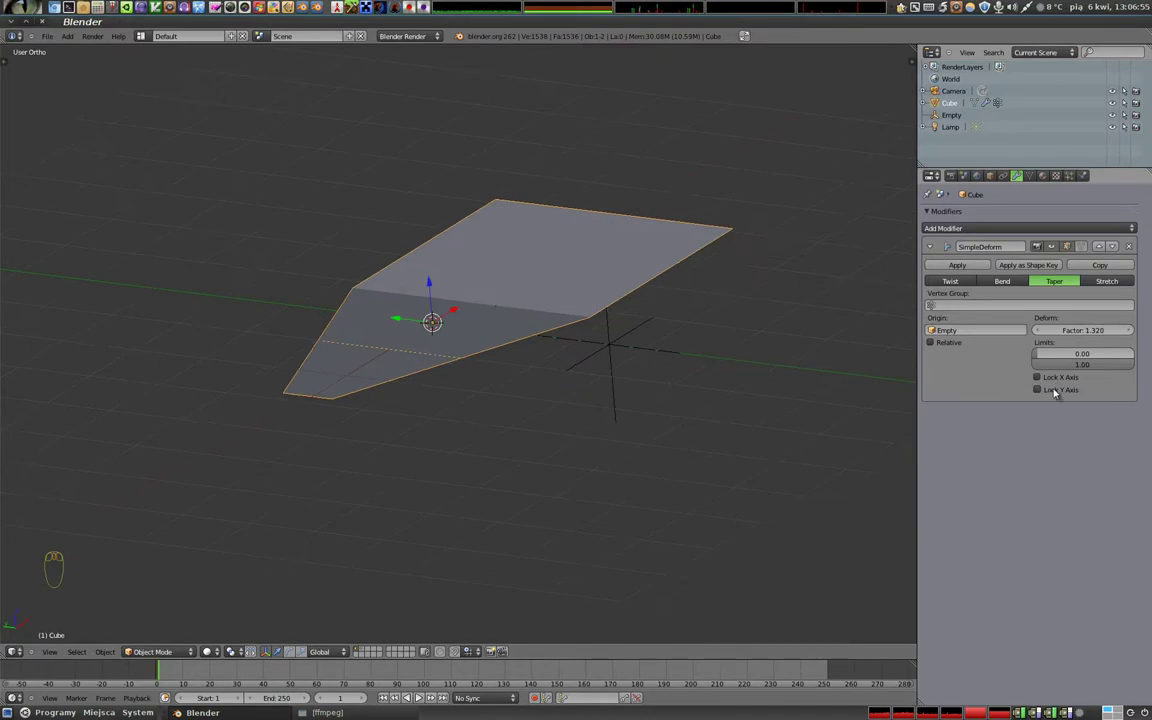
Lock the deformation on the X and Y axes and move the Empty to see the effect
{"action": "left_click", "coordinate": [1042, 379]}
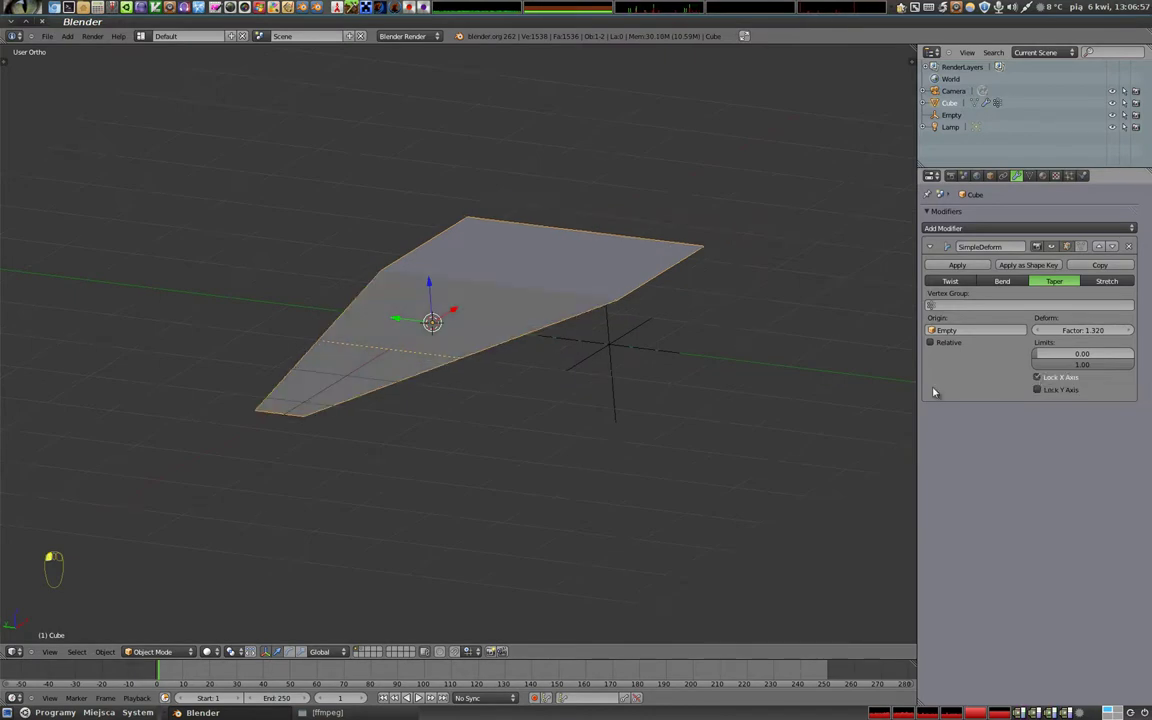
{"action": "left_click_drag", "start_coordinate": [435, 326], "coordinate": [881, 394]}
{"action": "left_click", "coordinate": [1049, 393]}
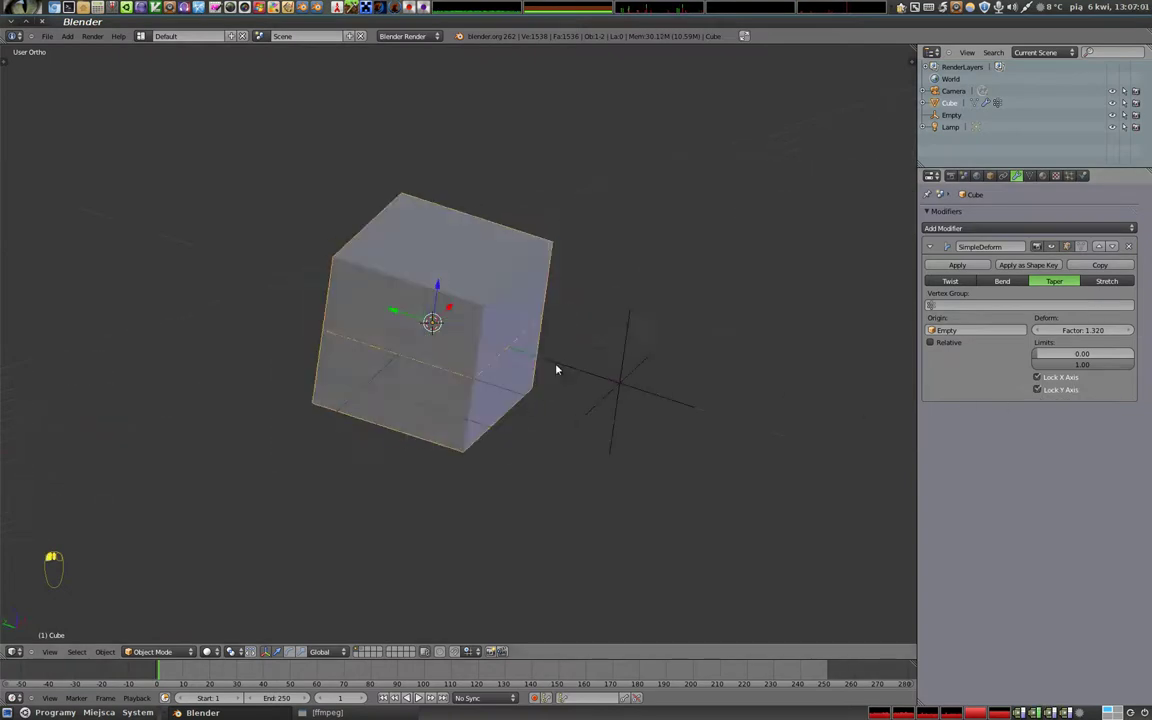
{"action": "left_click_drag", "start_coordinate": [549, 418], "coordinate": [1049, 394]}
{"action": "left_click", "coordinate": [1049, 394]}
{"action": "right_click", "coordinate": [670, 380]}
{"action": "key", "text": "g"}
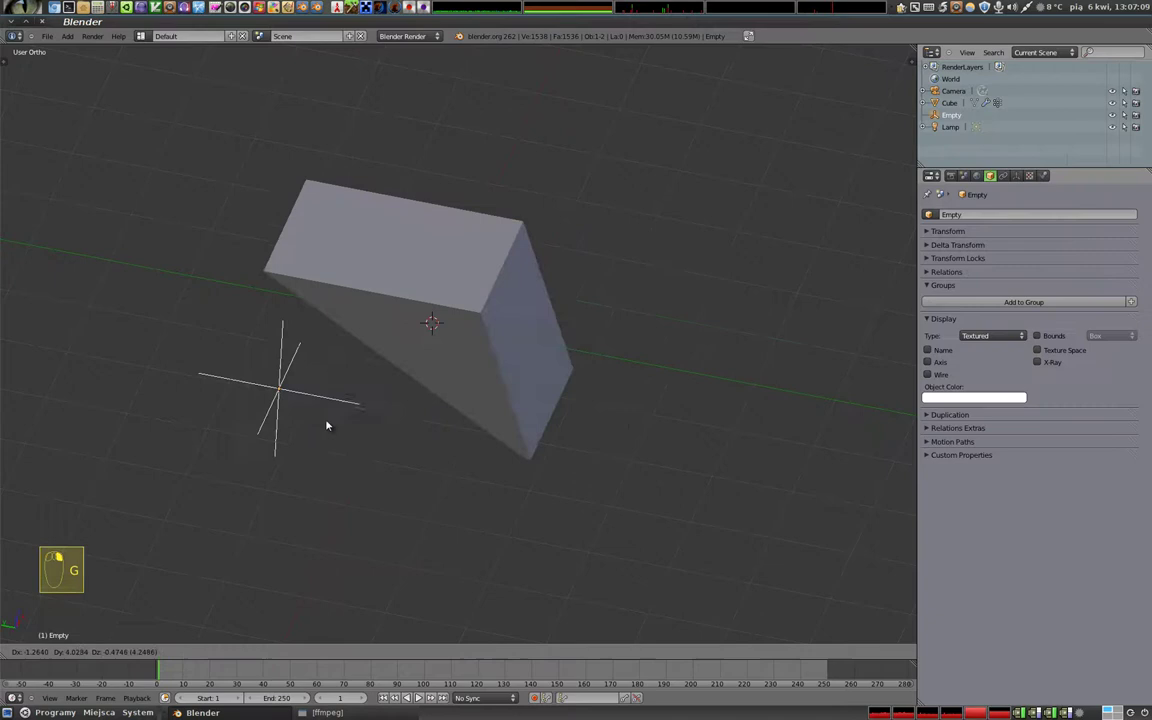
{"action": "right_click", "coordinate": [617, 298]}
{"action": "left_click_drag", "start_coordinate": [1106, 286], "coordinate": [710, 356]}
{"action": "middle_click", "coordinate": [658, 367]}
Rotate the Empty on constrained axes, ending in Stretch mode at 1.32 with Y locked
{"action": "right_click", "coordinate": [658, 367]}
{"action": "key", "text": "r"}
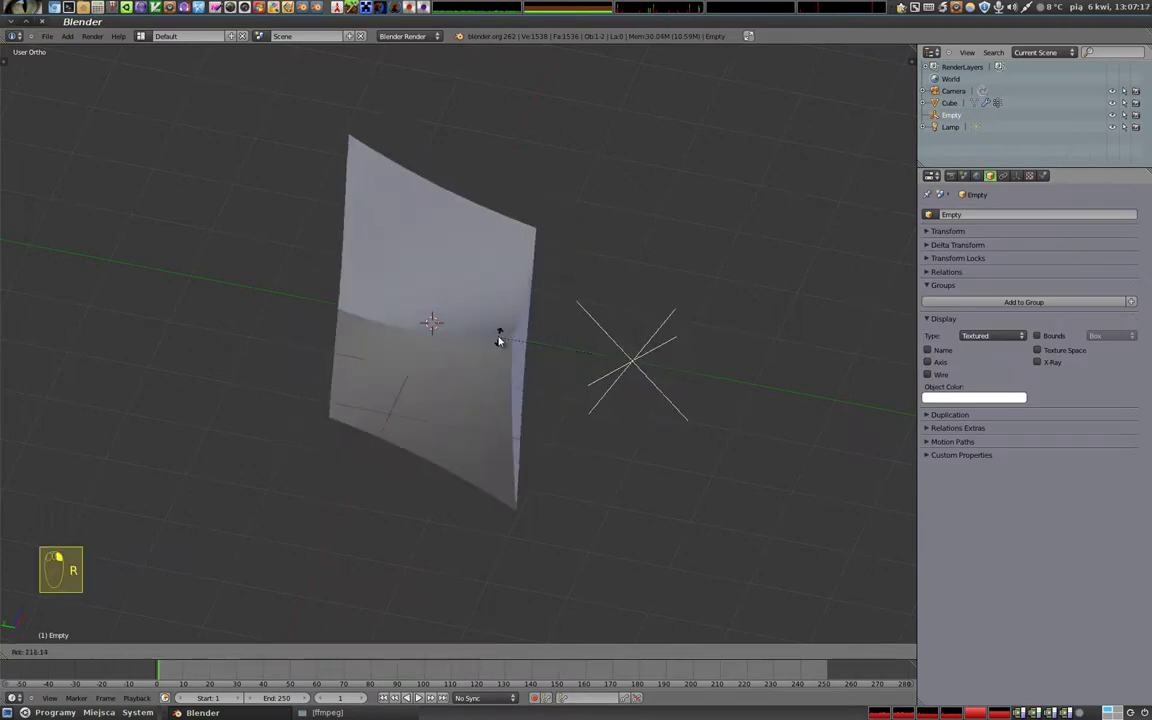
{"action": "key", "text": "r"}
{"action": "left_click", "coordinate": [589, 290]}
{"action": "left_click_drag", "start_coordinate": [649, 434], "coordinate": [623, 305]}
{"action": "key", "text": "r"}
{"action": "left_click", "coordinate": [654, 299]}
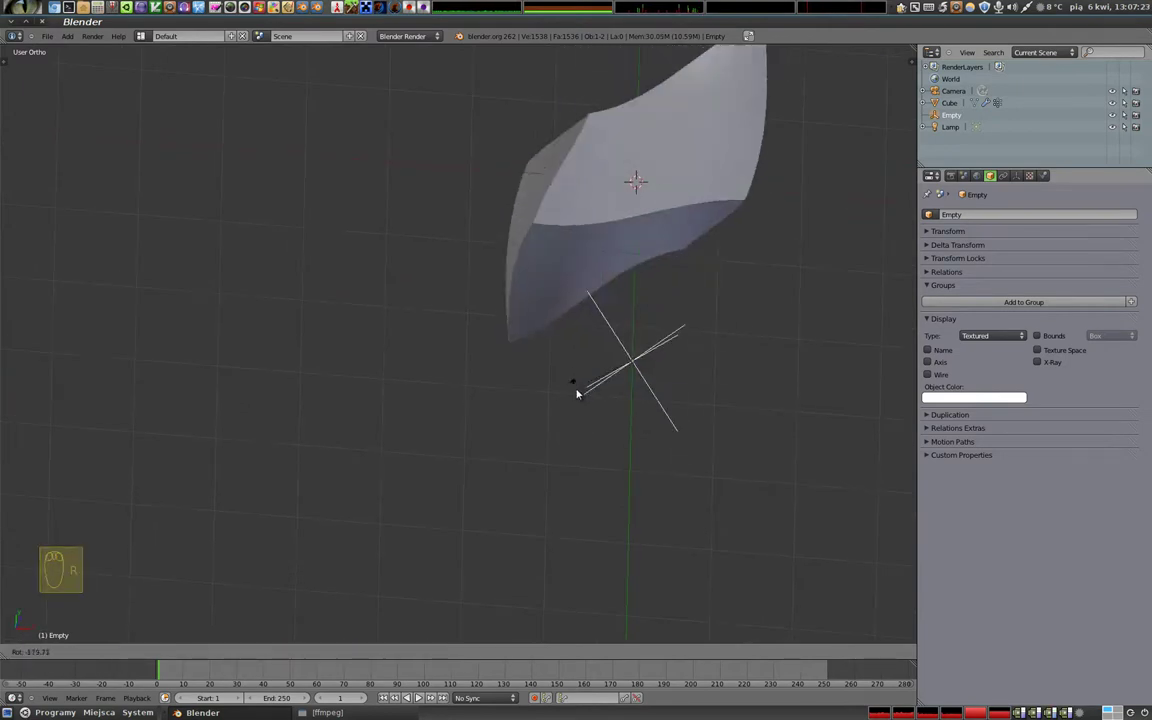
{"action": "left_click_drag", "start_coordinate": [625, 464], "coordinate": [522, 271]}
{"action": "left_click", "coordinate": [522, 271]}
{"action": "middle_click", "coordinate": [796, 361]}
Switch the cube's deformation back to Twist and select the Empty origin object
{"action": "right_click", "coordinate": [796, 361]}
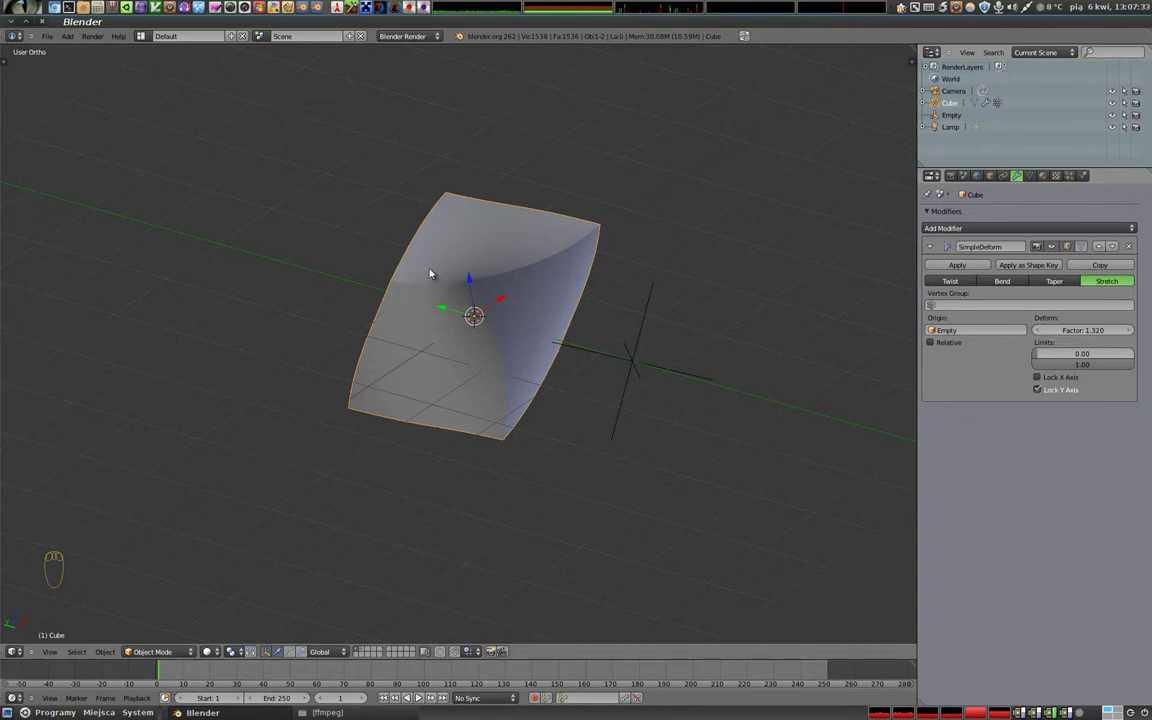
{"action": "left_click", "coordinate": [948, 284]}
{"action": "left_click_drag", "start_coordinate": [583, 368], "coordinate": [683, 353]}
{"action": "right_click", "coordinate": [676, 331]}
Delete the Empty so the cube twists about its own centre, then reselect the cube
{"action": "key", "text": "x"}
{"action": "left_click_drag", "start_coordinate": [519, 273], "coordinate": [548, 381]}
{"action": "key", "text": "KP_1"}
{"action": "left_click_drag", "start_coordinate": [594, 345], "coordinate": [540, 309]}
{"action": "right_click", "coordinate": [540, 309]}
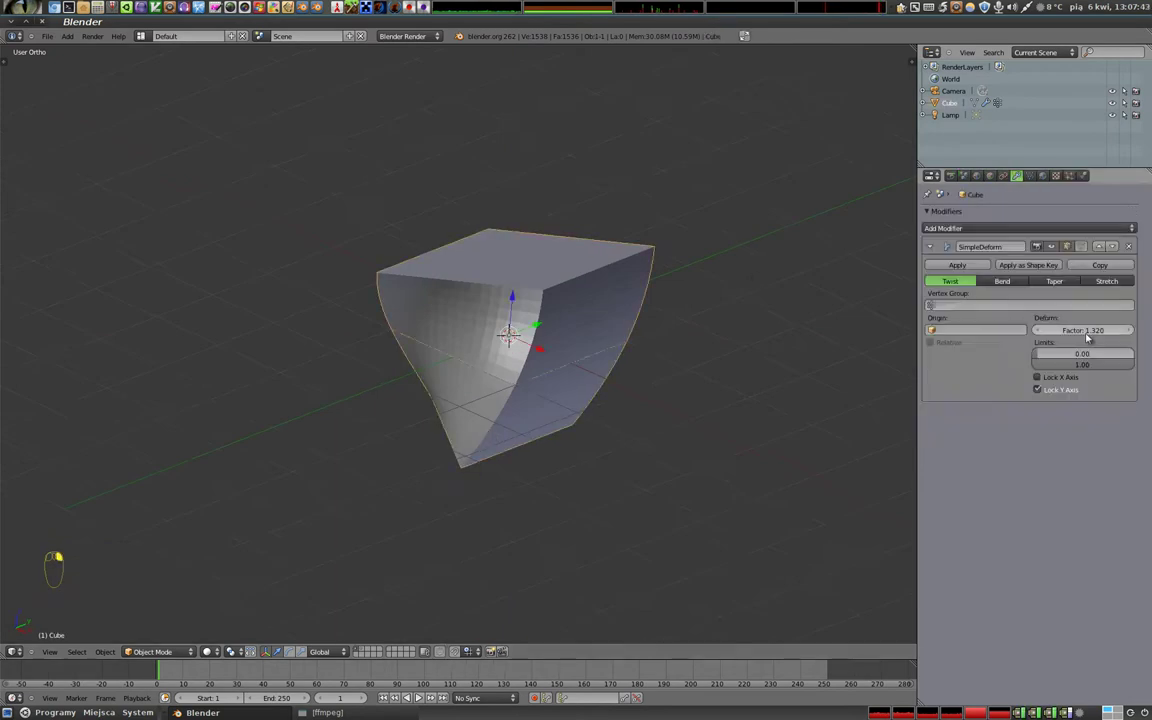
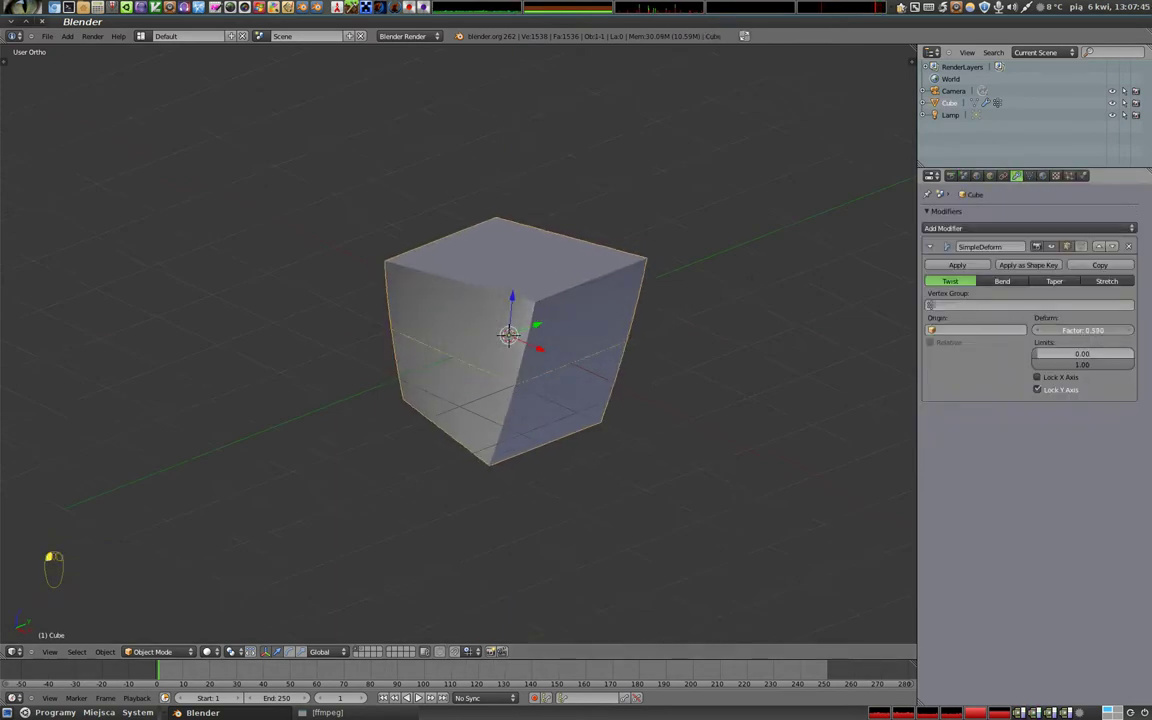
Set twist factor 1.8 with limits 0–1 and lock the X and Y axes
{"action": "left_click", "coordinate": [1060, 355]}
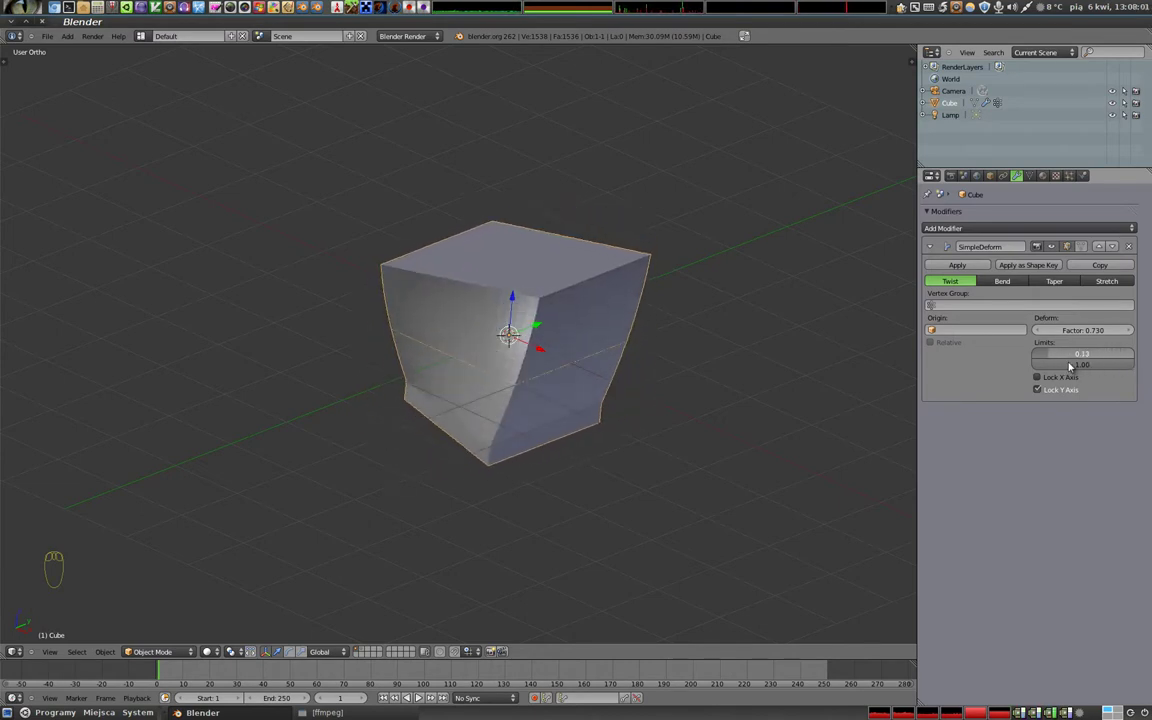
{"action": "left_click_drag", "start_coordinate": [1051, 385], "coordinate": [1072, 342]}
{"action": "left_click", "coordinate": [1076, 332]}
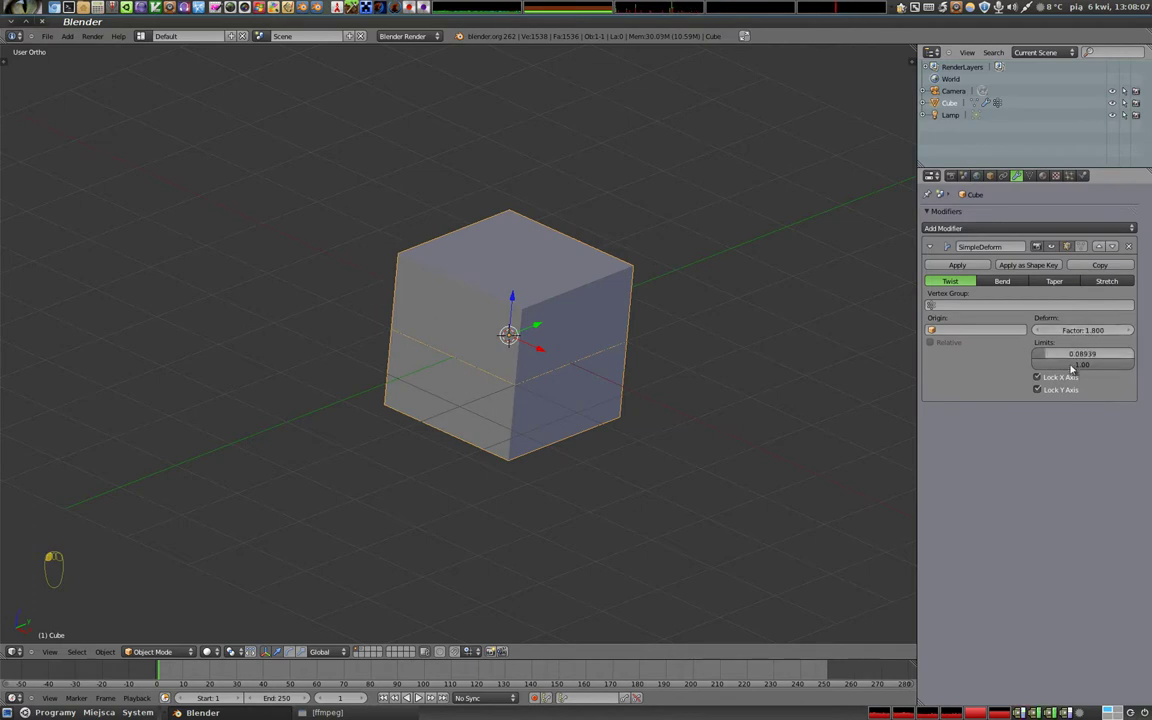
{"action": "left_click", "coordinate": [1052, 356]}
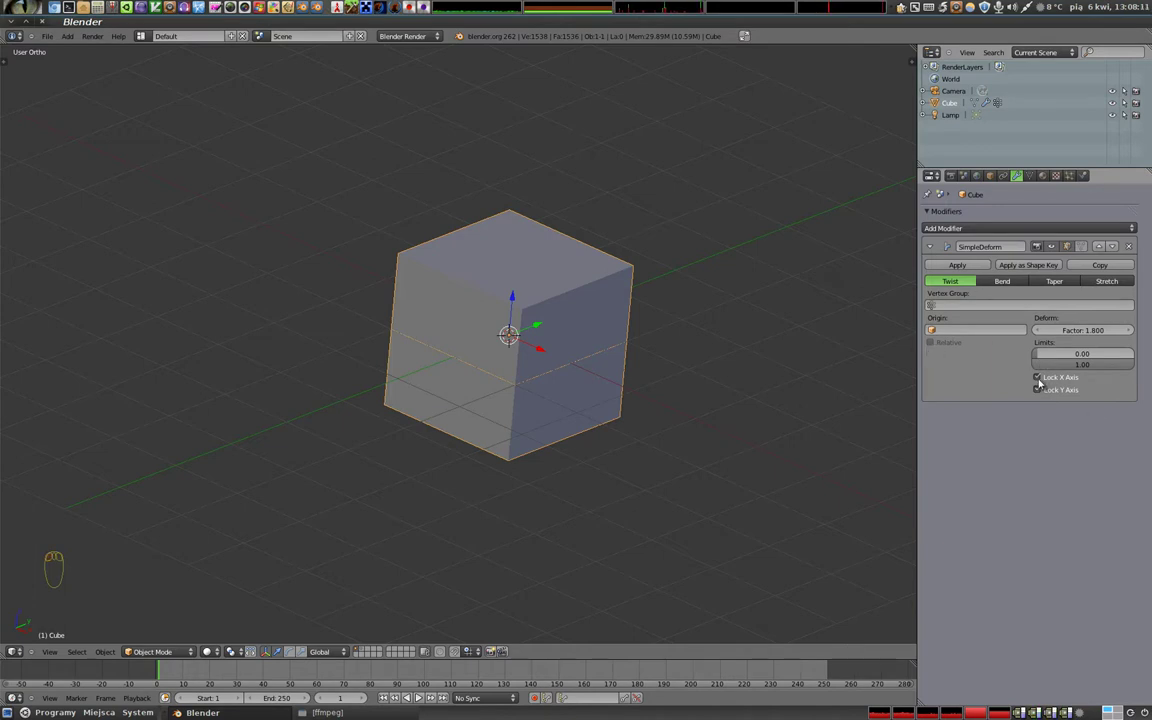
{"action": "left_click", "coordinate": [1043, 382]}
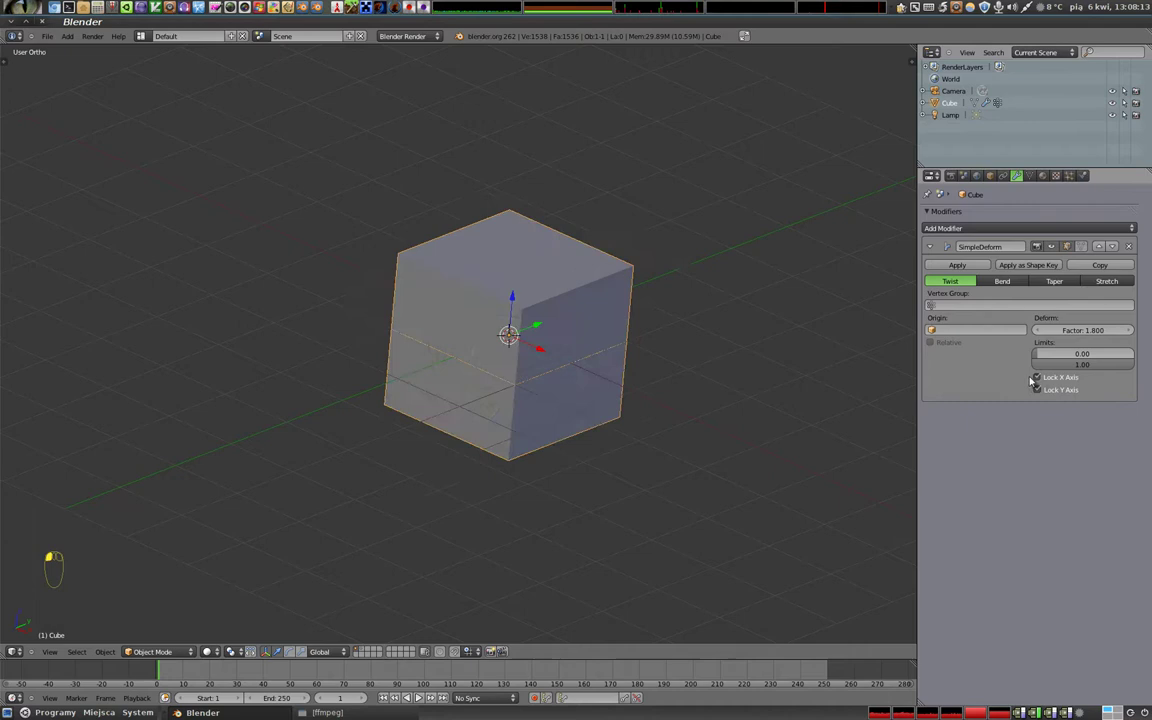
Turn off both axis locks so the twist acts on the cube again
{"action": "left_click_drag", "start_coordinate": [471, 329], "coordinate": [461, 288]}
{"action": "middle_click", "coordinate": [438, 300]}
{"action": "left_click_drag", "start_coordinate": [1047, 384], "coordinate": [1067, 369]}
{"action": "left_click_drag", "start_coordinate": [594, 363], "coordinate": [1050, 356]}
{"action": "left_click", "coordinate": [1050, 356]}
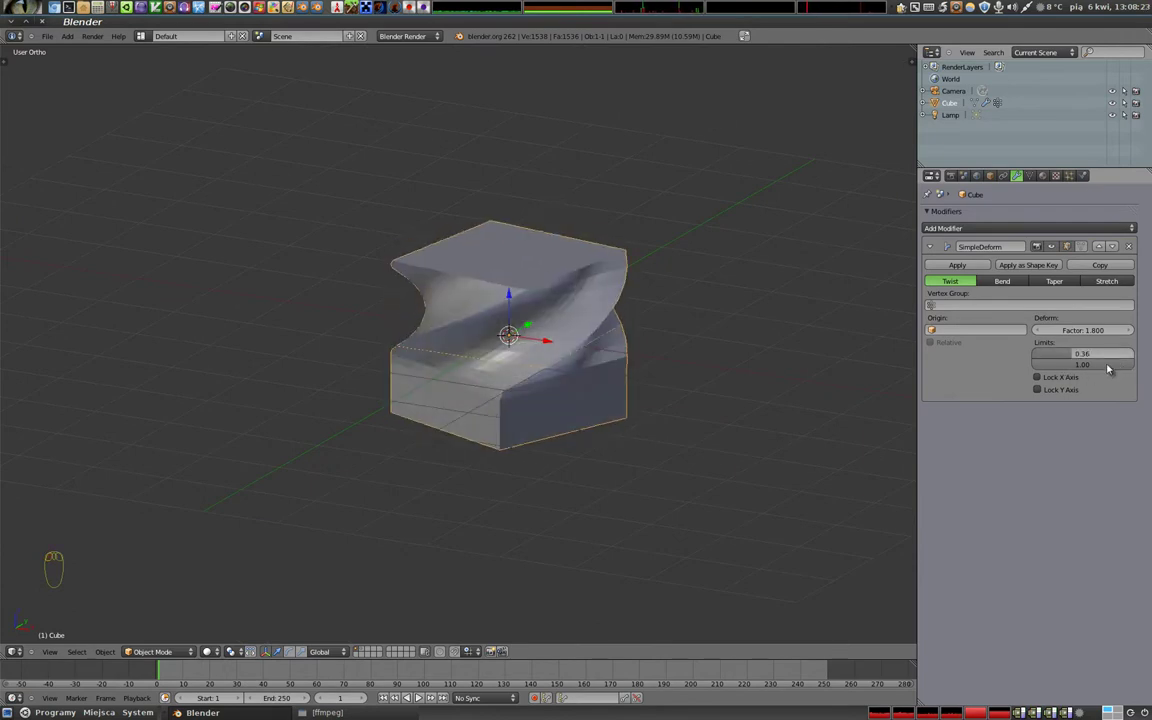
{"action": "left_click", "coordinate": [1133, 368]}
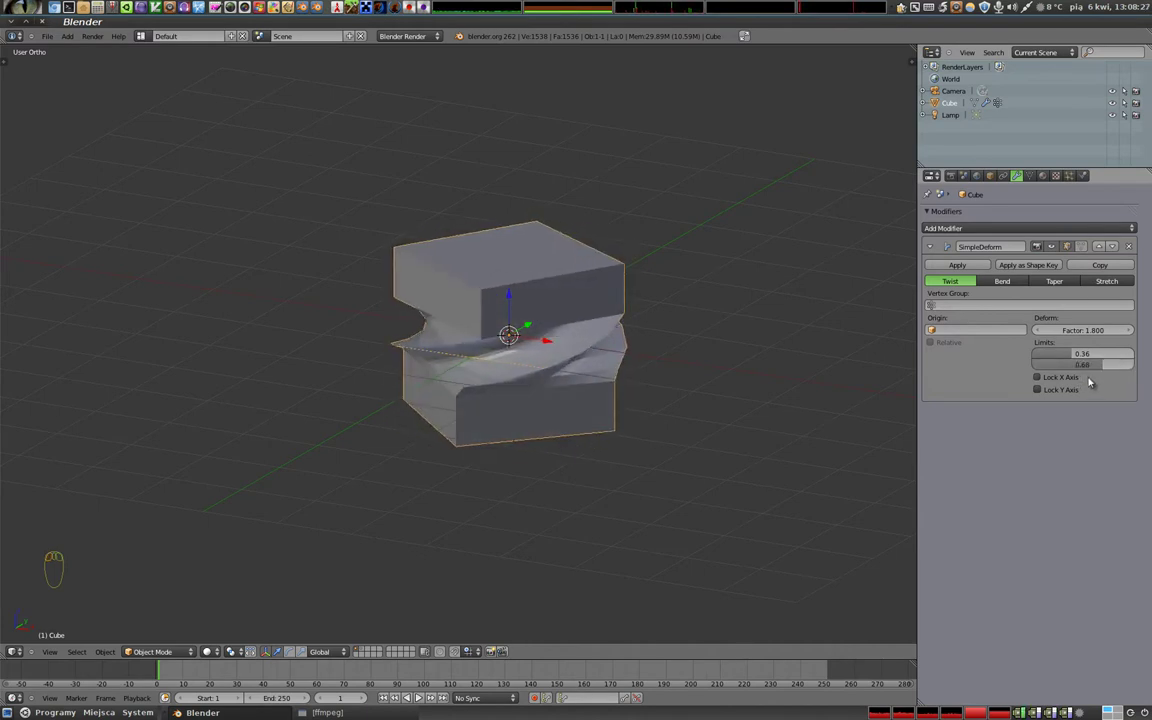
Restrict the twist to limits 0.14–0.86, adjust the factor, then switch the deformation to Bend at 1.17
{"action": "left_click_drag", "start_coordinate": [1073, 357], "coordinate": [1124, 374]}
{"action": "left_click_drag", "start_coordinate": [393, 286], "coordinate": [506, 403]}
{"action": "left_click_drag", "start_coordinate": [568, 442], "coordinate": [1096, 334]}
{"action": "left_click", "coordinate": [1096, 334]}
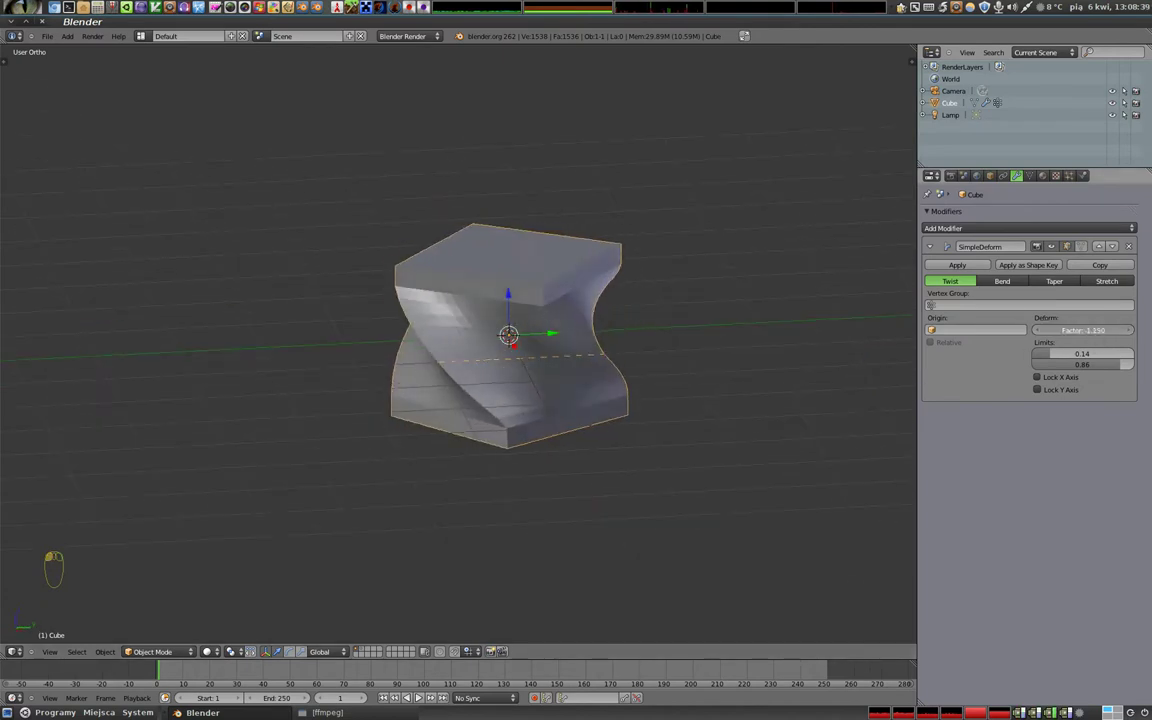
{"action": "left_click_drag", "start_coordinate": [559, 383], "coordinate": [1010, 285]}
{"action": "left_click", "coordinate": [1010, 285]}
Nudge the lower limit to 0.11 and switch the deformation to Taper for a funnel shape
{"action": "left_click_drag", "start_coordinate": [446, 571], "coordinate": [1073, 360]}
{"action": "left_click", "coordinate": [1073, 360]}
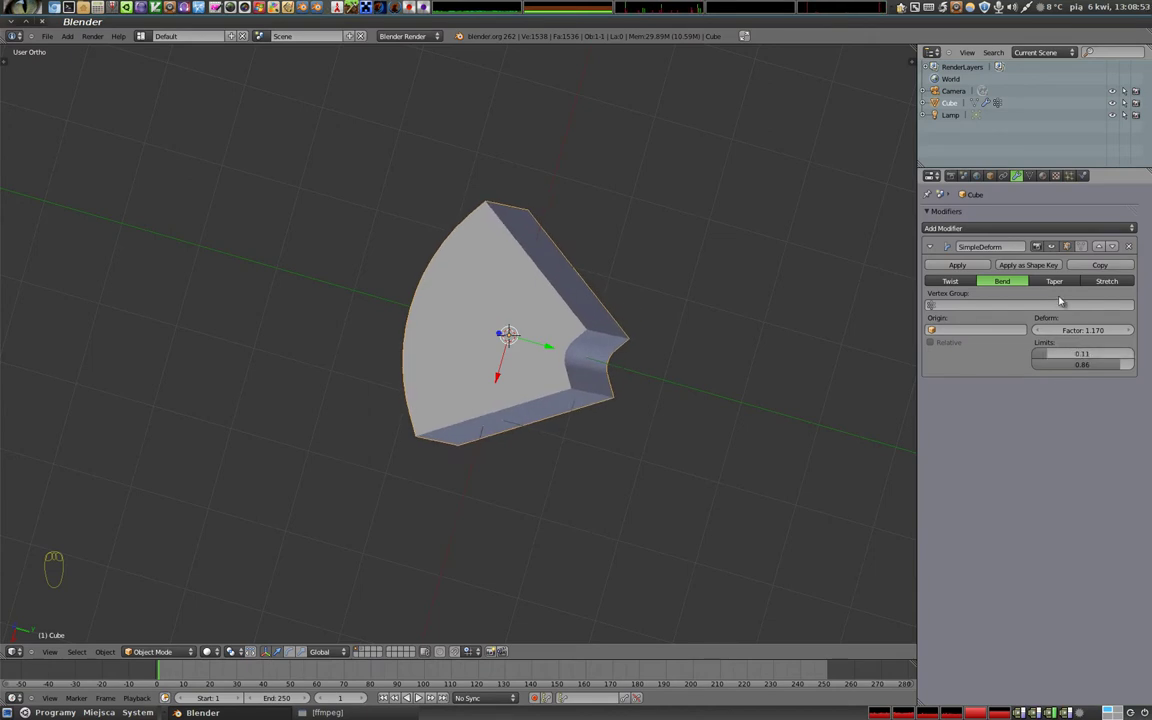
Switch to Stretch with lower limit 0.16, pinching the cube into an hourglass, and view it from the front
{"action": "left_click", "coordinate": [1062, 288]}
{"action": "left_click_drag", "start_coordinate": [535, 411], "coordinate": [1070, 357]}
{"action": "left_click_drag", "start_coordinate": [1070, 357], "coordinate": [1061, 369]}
{"action": "left_click_drag", "start_coordinate": [442, 235], "coordinate": [743, 327]}
{"action": "left_click_drag", "start_coordinate": [743, 327], "coordinate": [560, 322]}
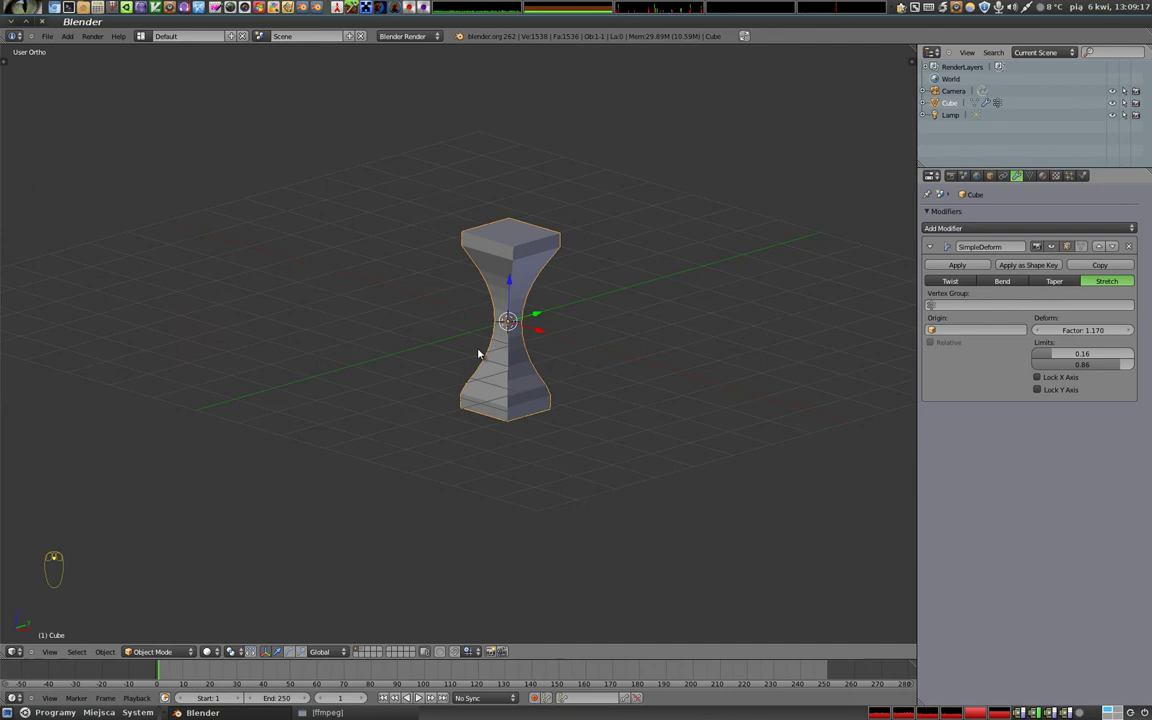
{"action": "key", "text": "KP_1"}
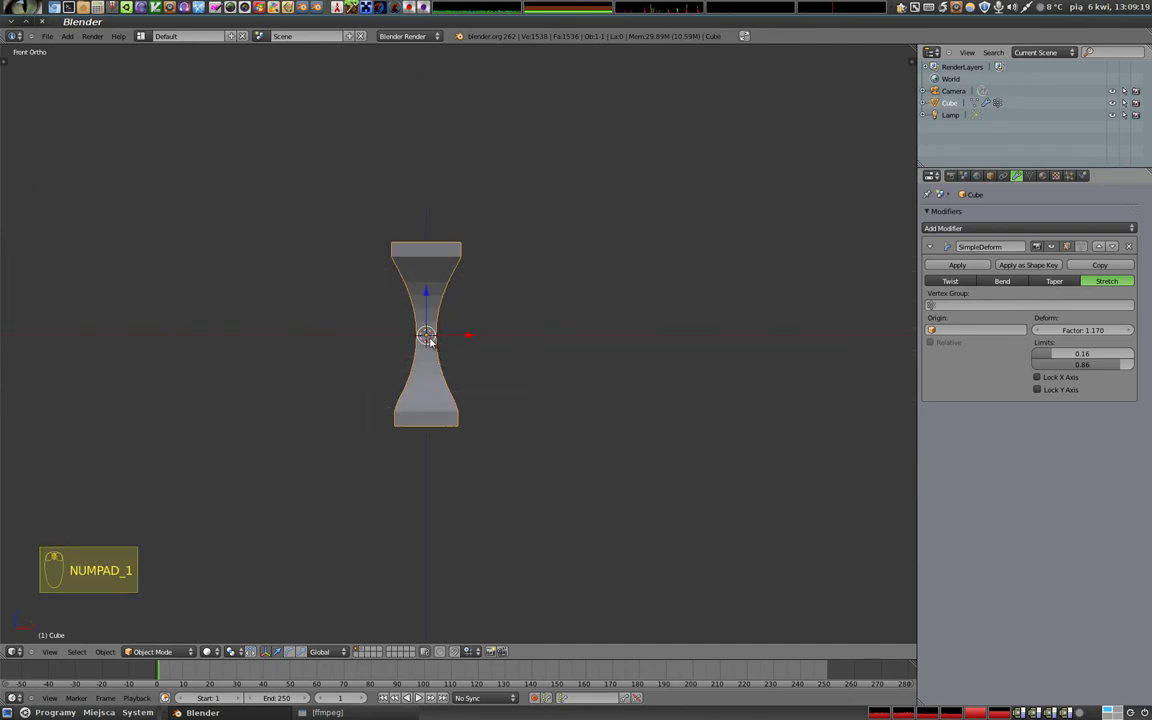